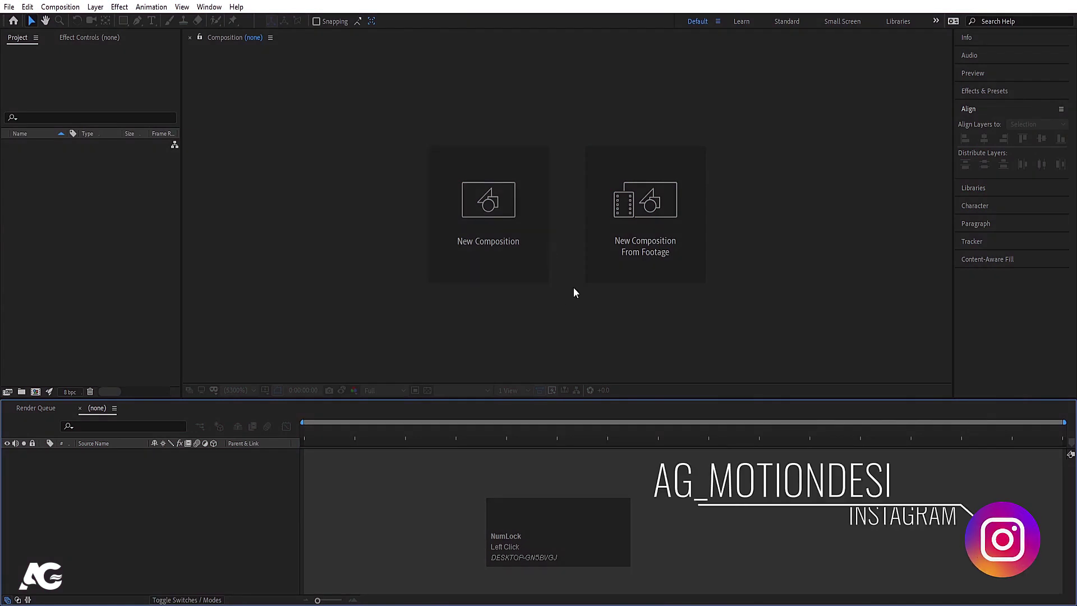
# Step: Create a new 1920×1080, 30 fps composition named Main Animation
pyautogui.click(501, 216)
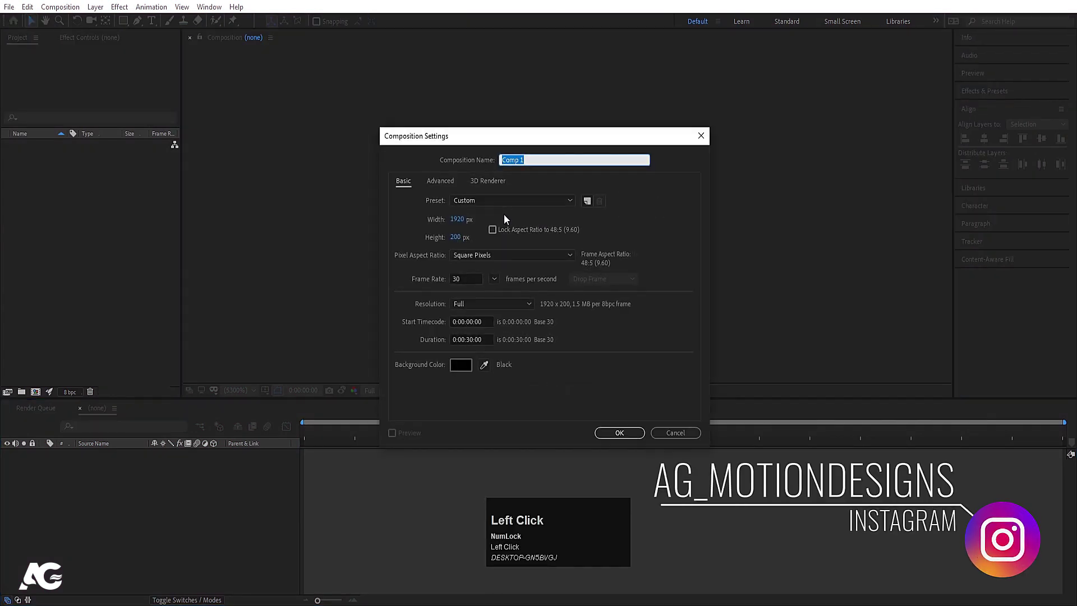
pyautogui.write('ain')
pyautogui.press('space')
pyautogui.write('nimation')
pyautogui.click(473, 220)
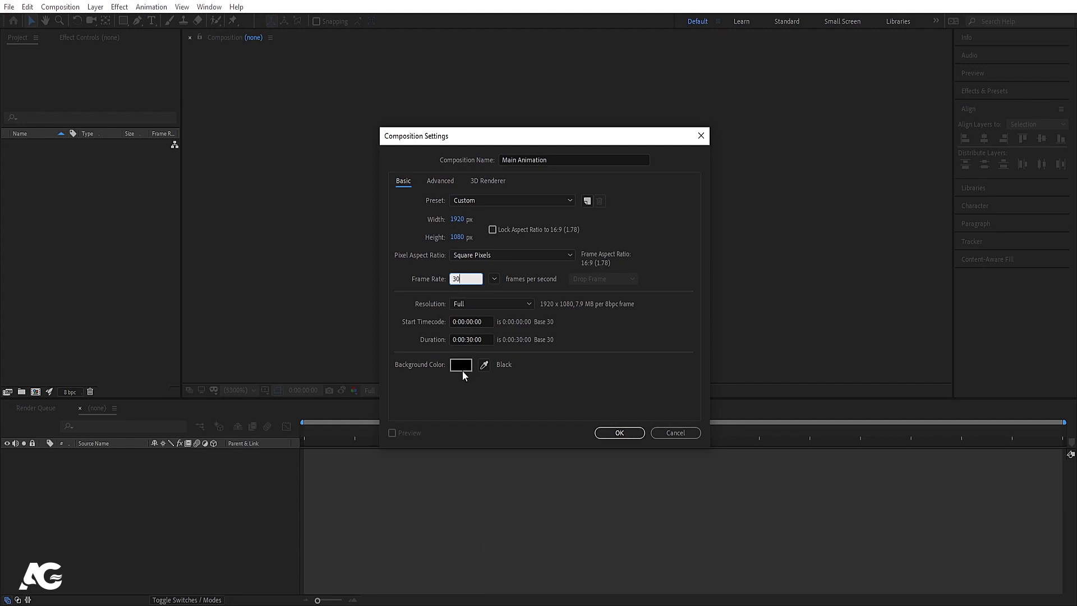
pyautogui.click(602, 441)
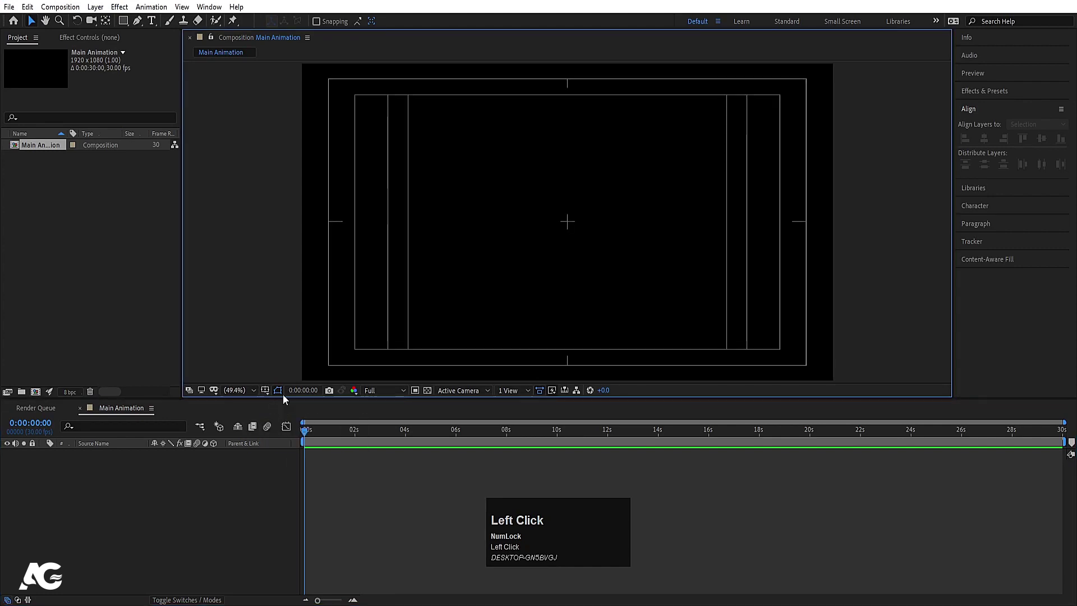
# Step: Create a second composition named Break, 1920 wide by 200 tall at 30 fps
pyautogui.press('ctrl+n')
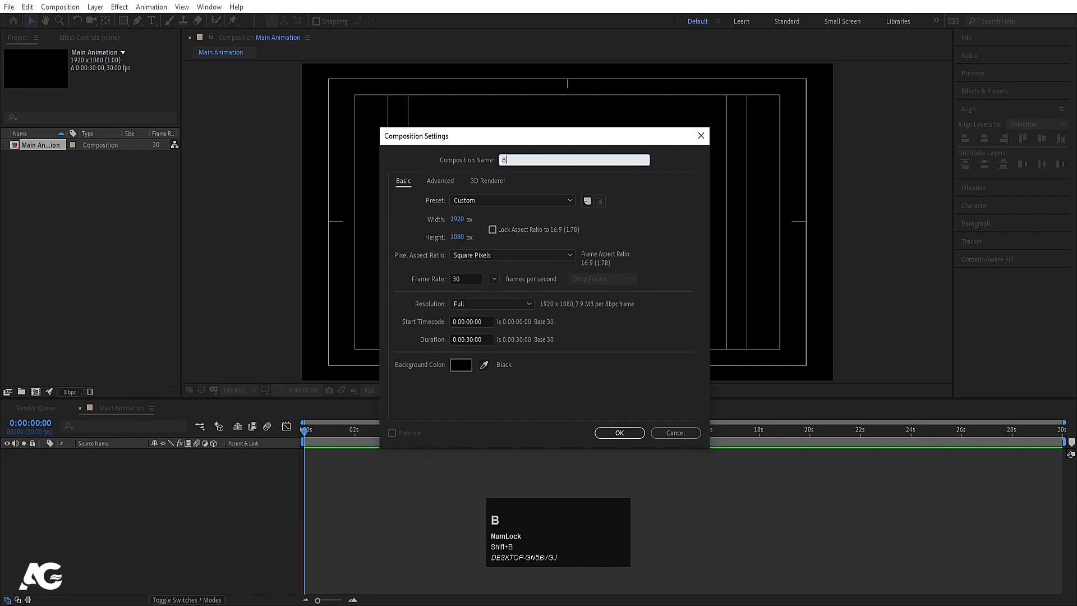
pyautogui.write('reak')
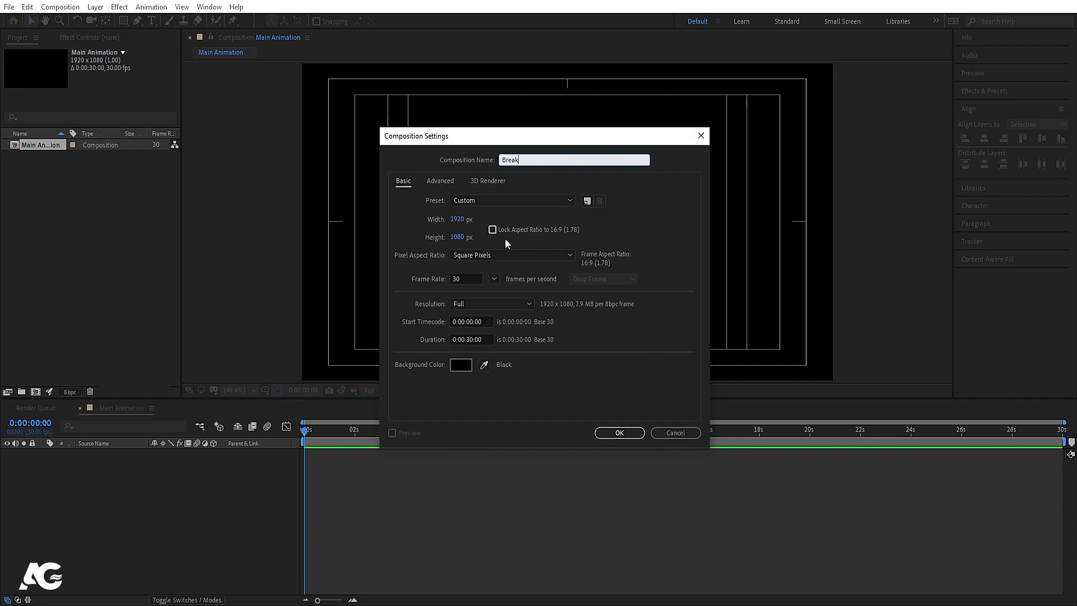
pyautogui.click(604, 256)
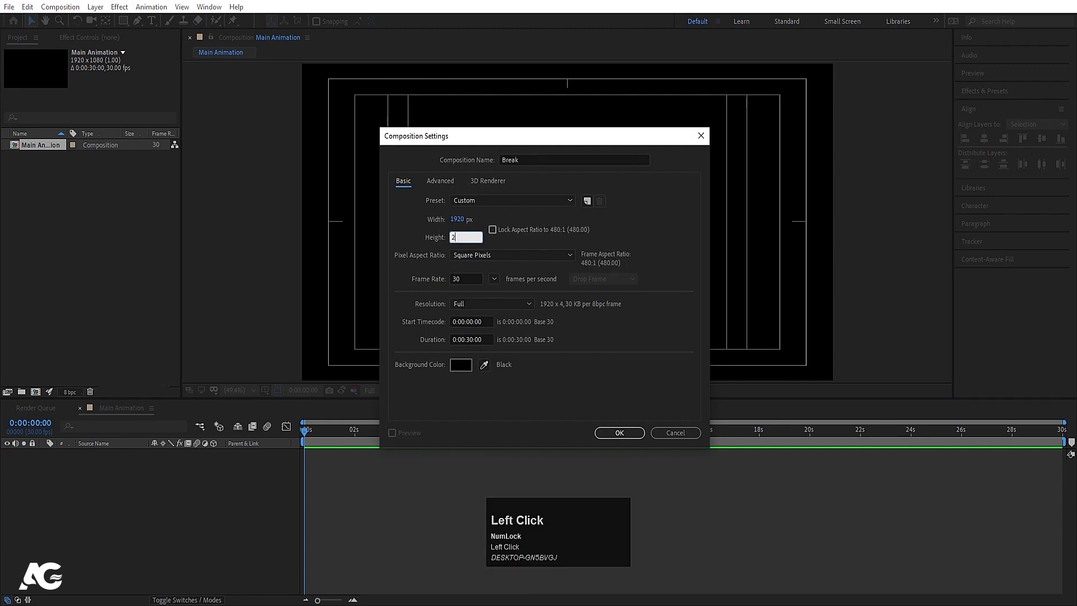
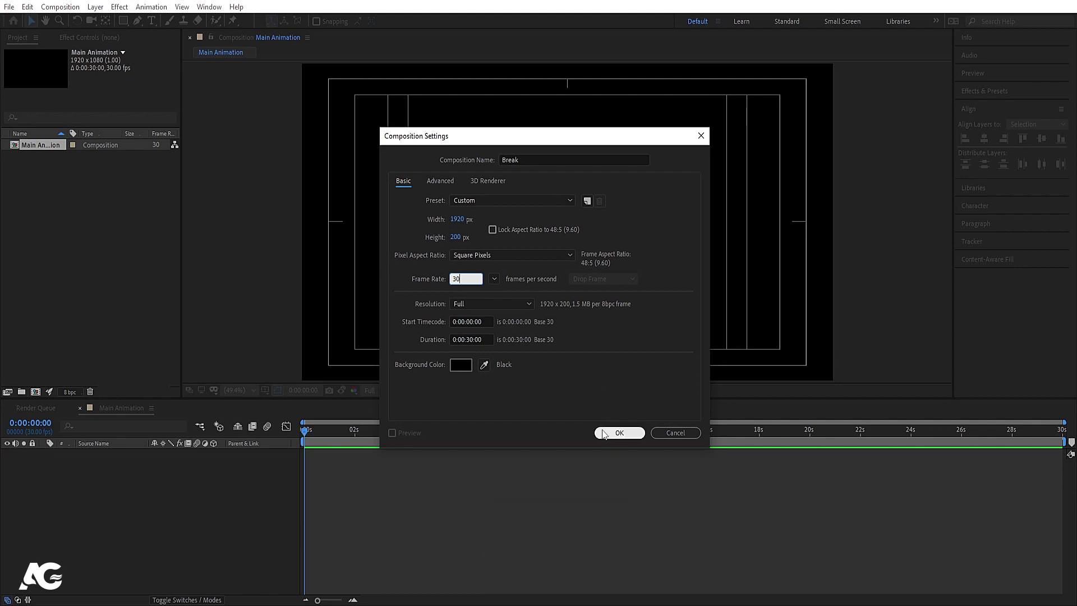
pyautogui.click(604, 434)
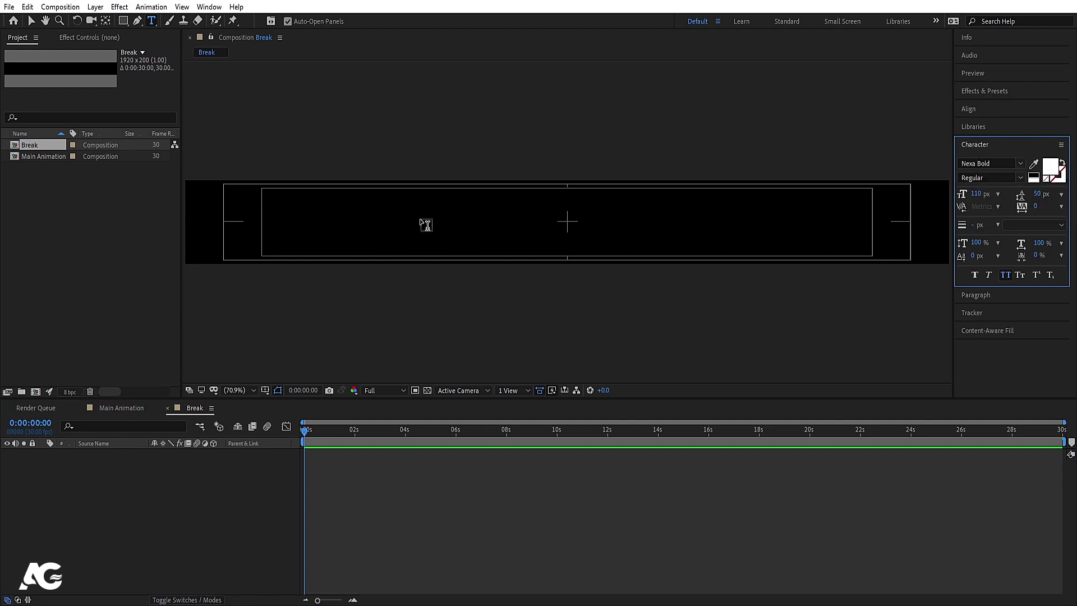
# Step: Add large white BREAK text centred in the Break comp with Position keyframes at 0 and about 1 s
pyautogui.click(1019, 246)
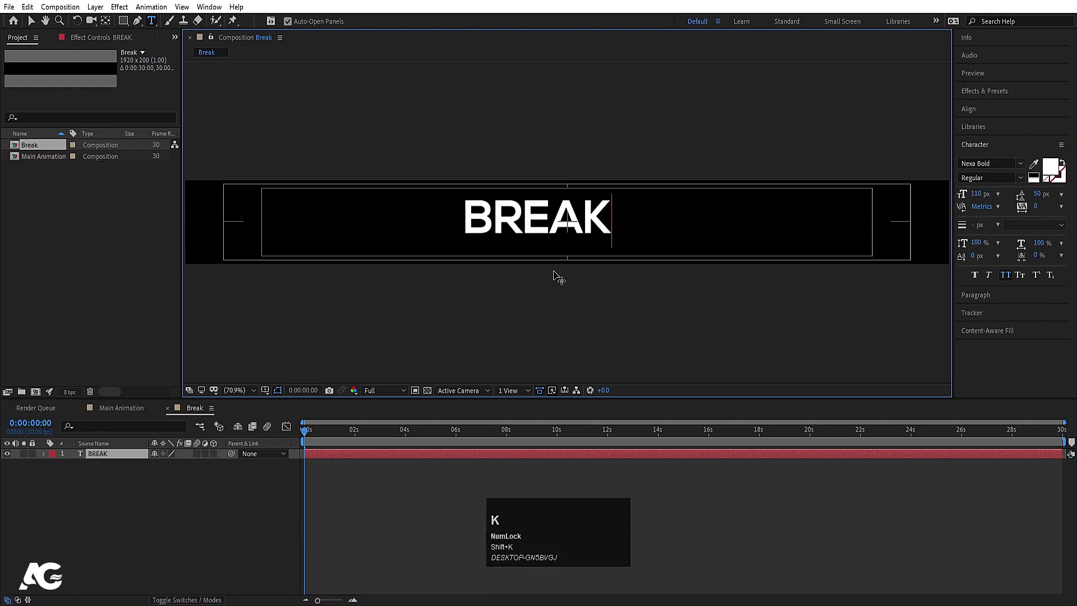
pyautogui.click(110, 520)
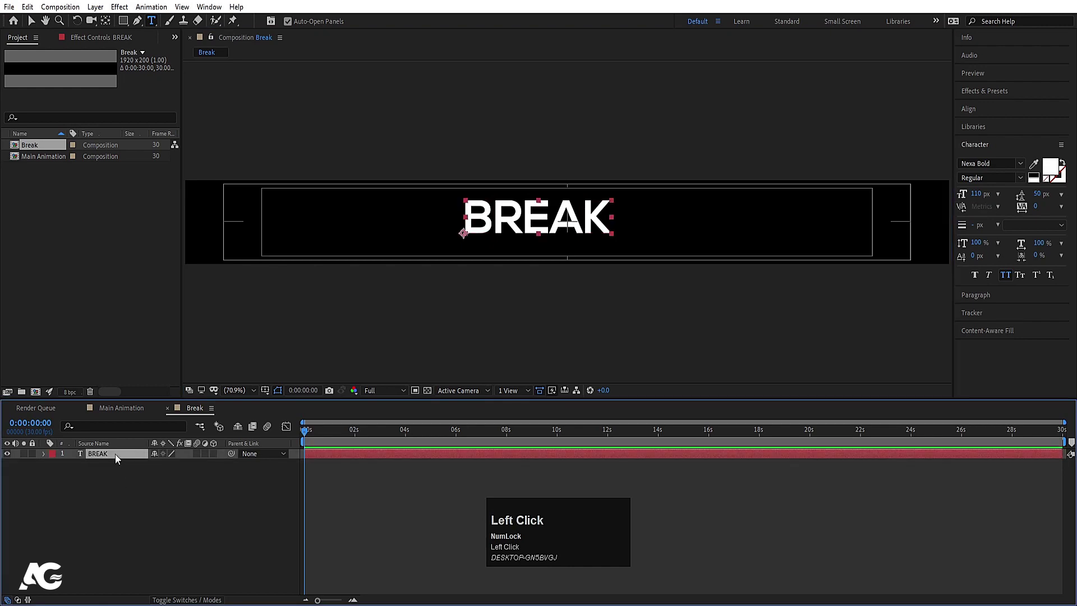
pyautogui.press('ctrl+alt+Home')
pyautogui.click(976, 115)
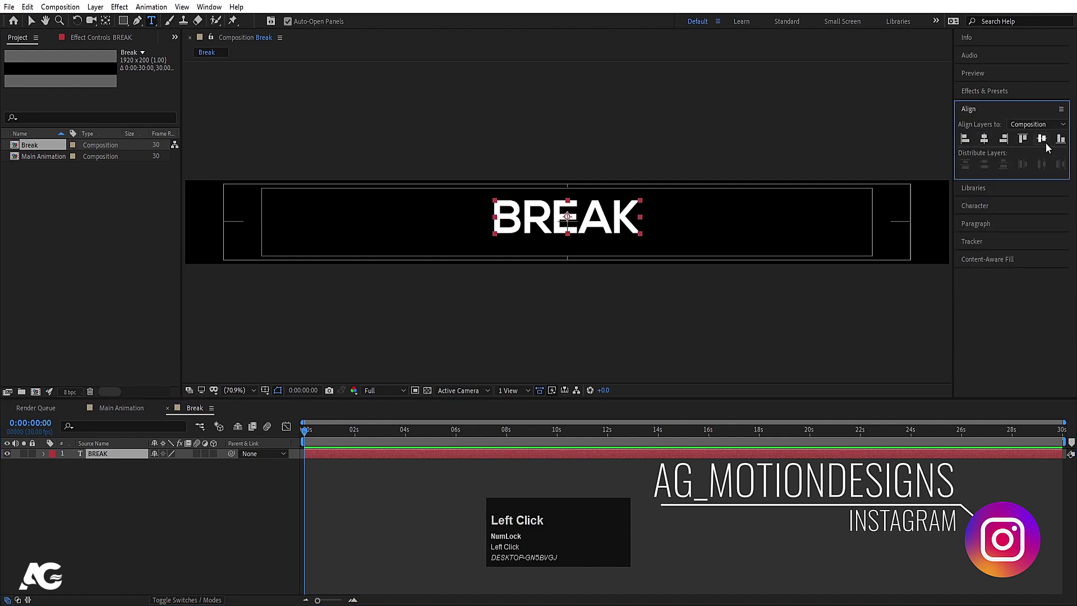
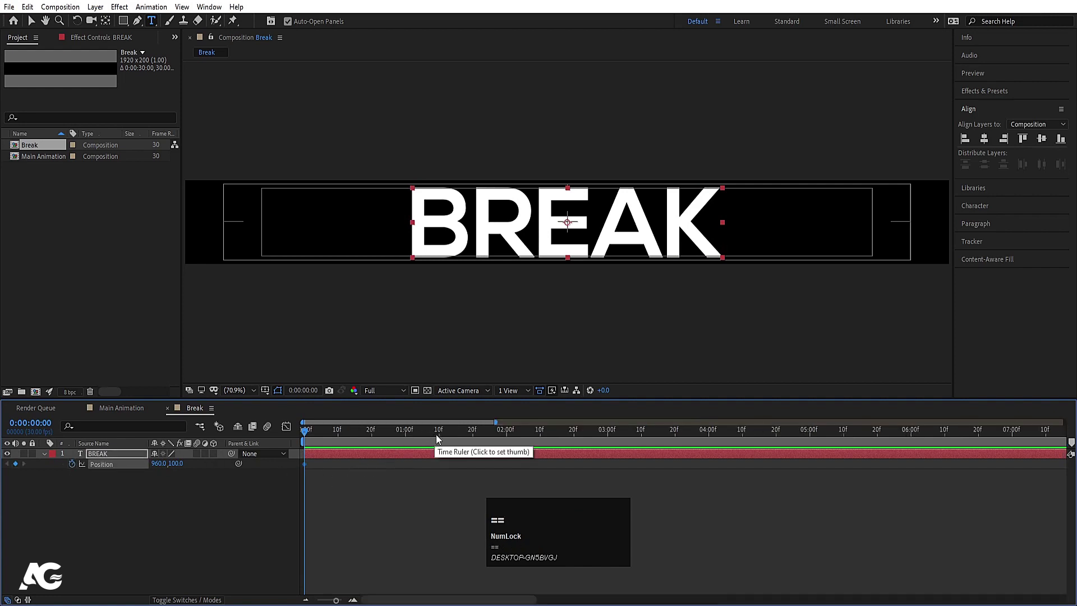
pyautogui.moveTo(444, 437); pyautogui.dragTo(102, 453)
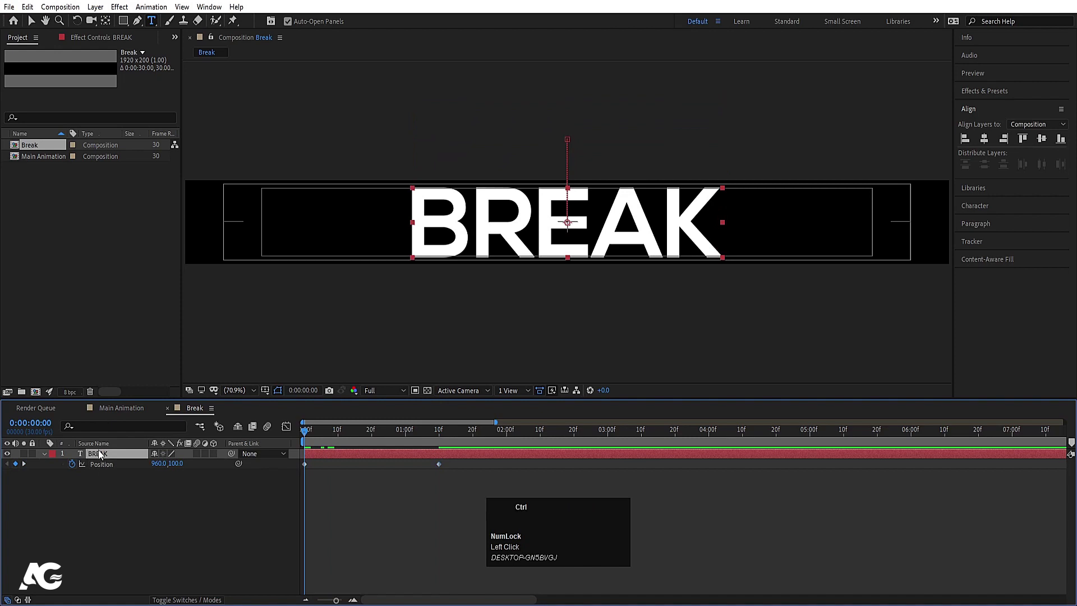
# Step: Duplicate the BREAK layer, parent the copy to the original at the second keyframe, and preview
pyautogui.press('ctrl+d')
pyautogui.press('u')
pyautogui.click(115, 470)
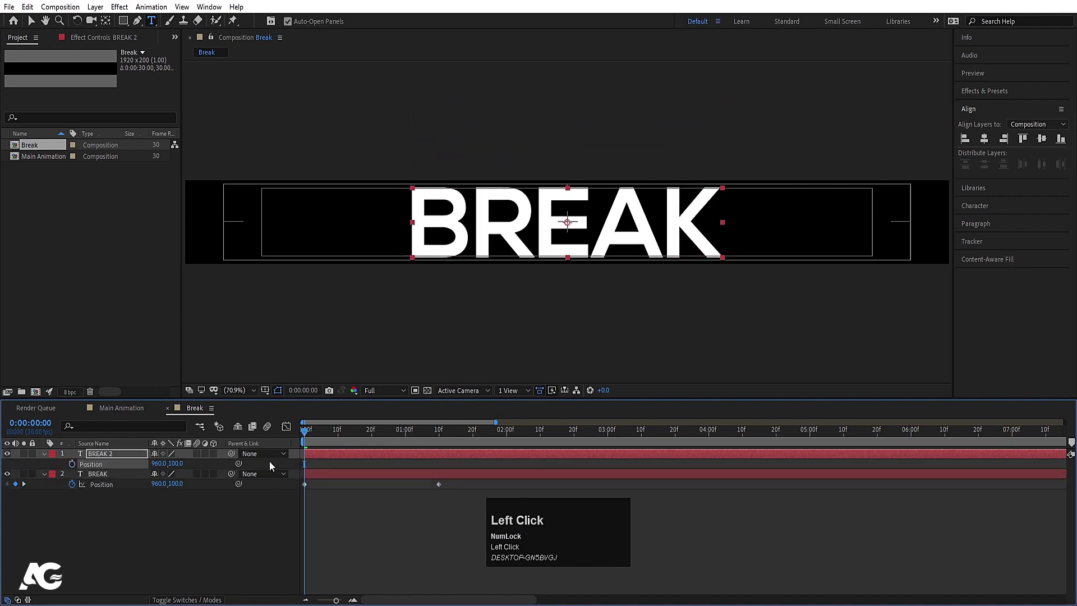
pyautogui.press('k')
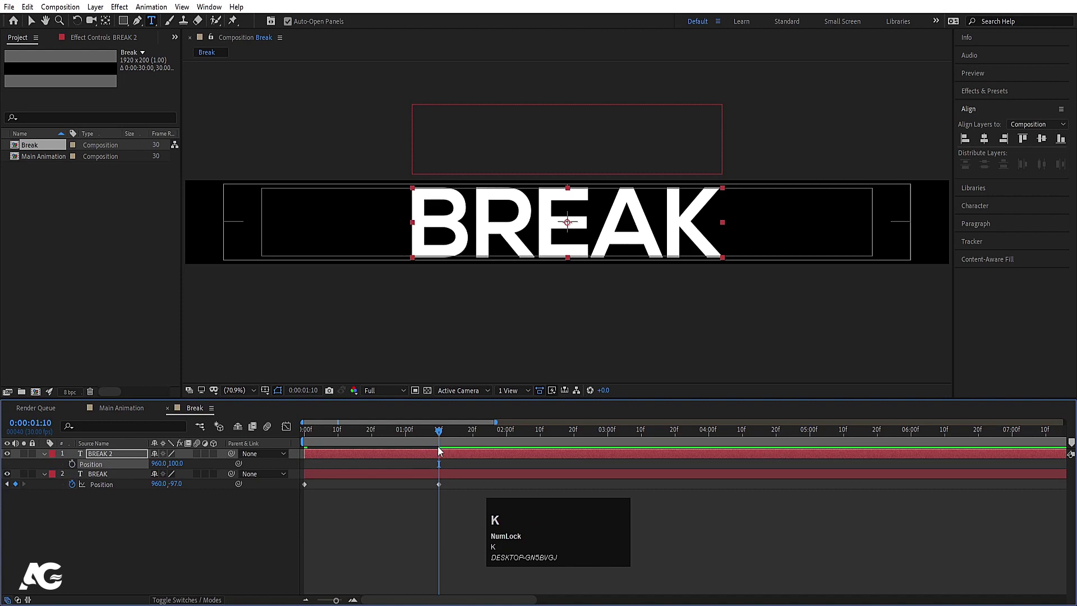
pyautogui.moveTo(109, 459); pyautogui.dragTo(339, 440)
pyautogui.press('space')
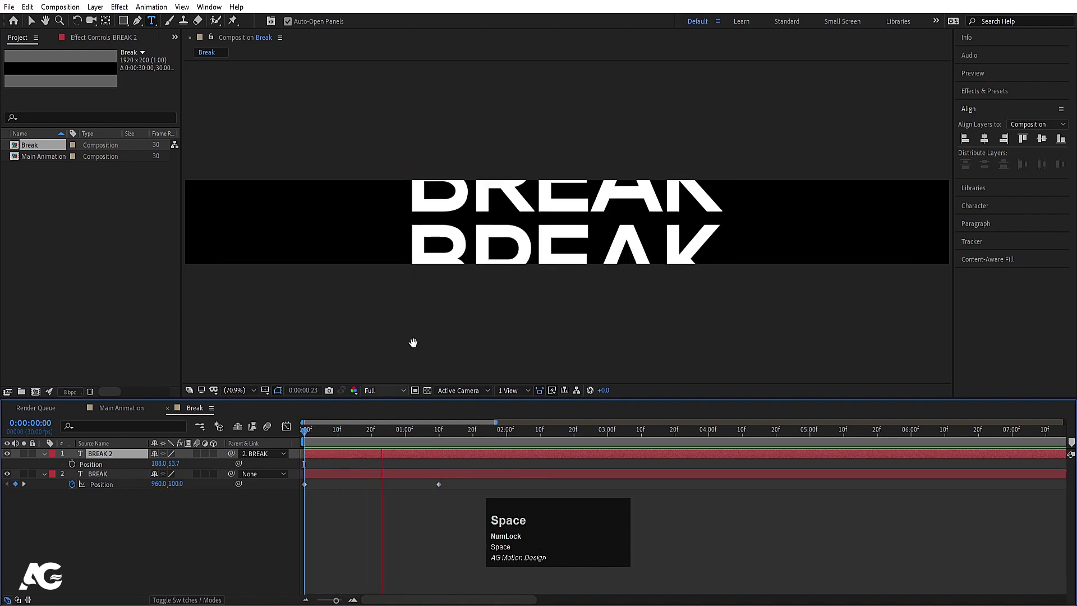
pyautogui.press('space')
# Step: Drive the original BREAK layer's Position with a loopOut() expression and preview the loop
pyautogui.click(293, 460)
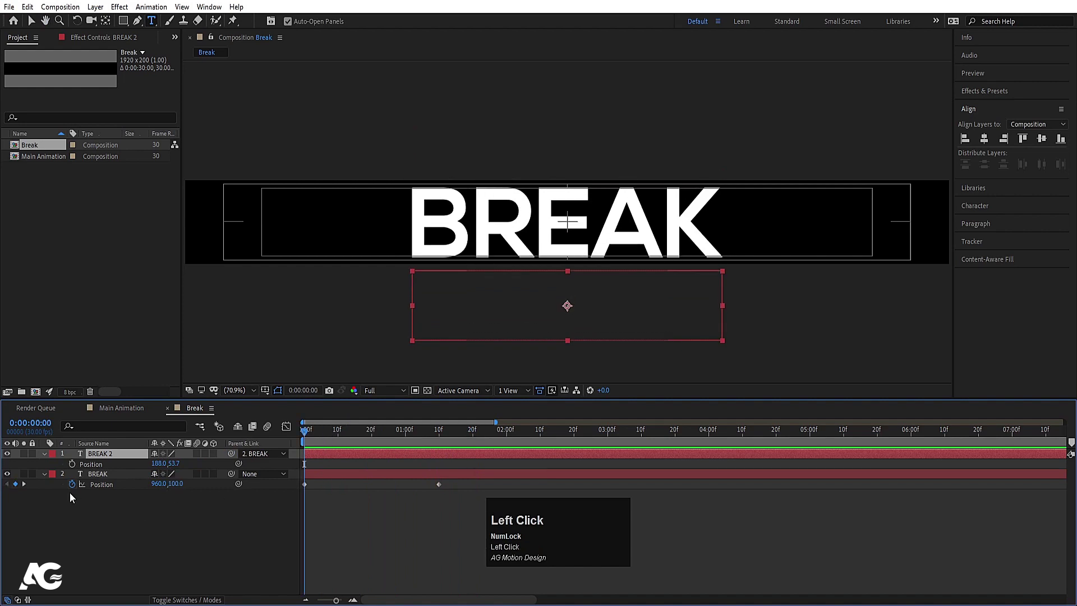
pyautogui.click(73, 491)
pyautogui.write('lopp')
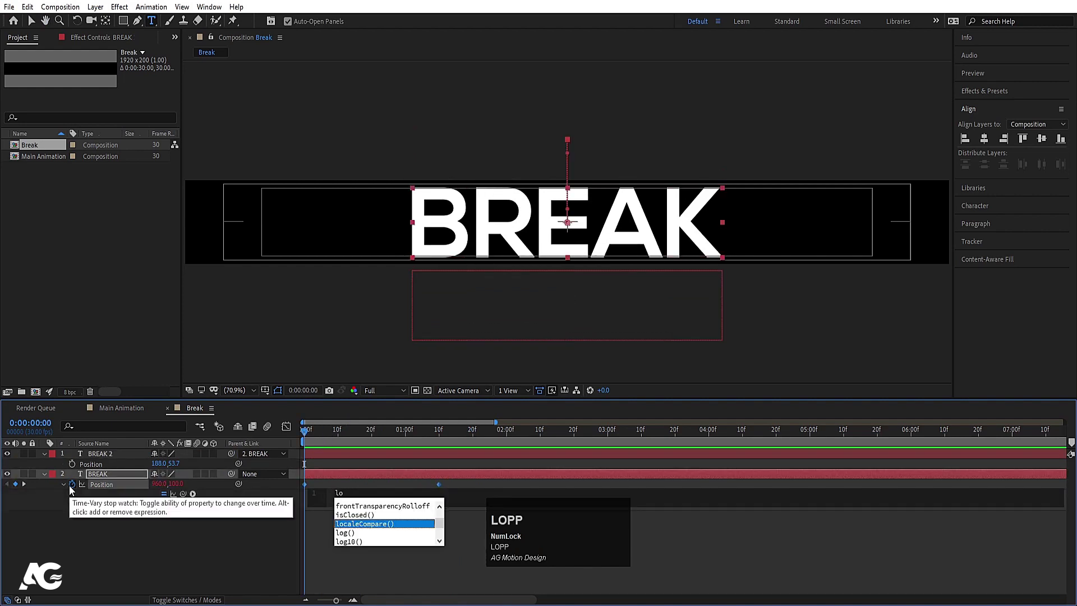
pyautogui.press('o')
pyautogui.press('Down')
pyautogui.press('Return')
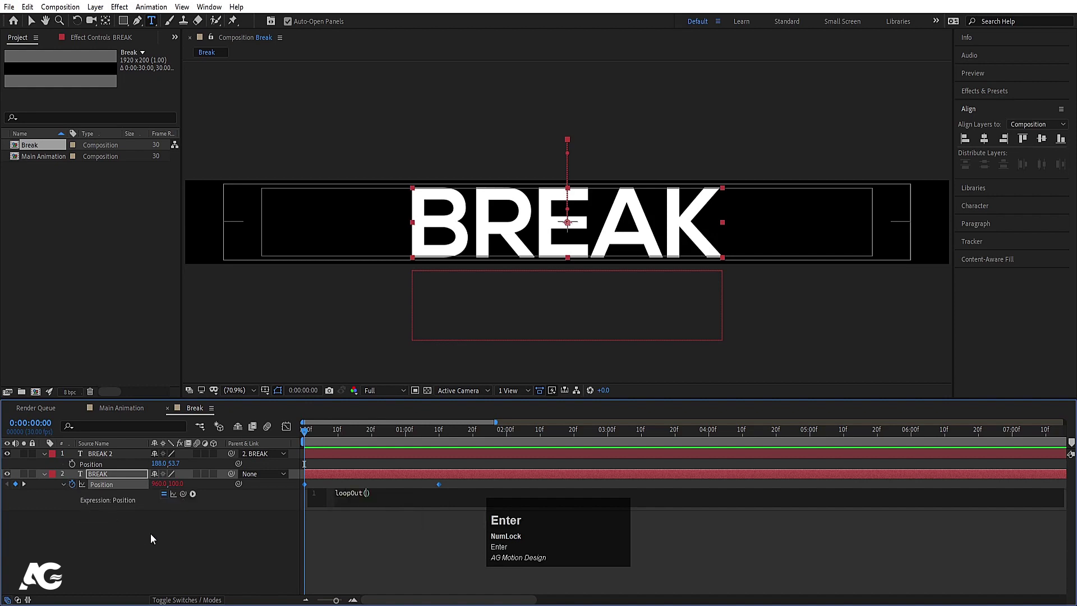
pyautogui.click(179, 557)
pyautogui.press('space')
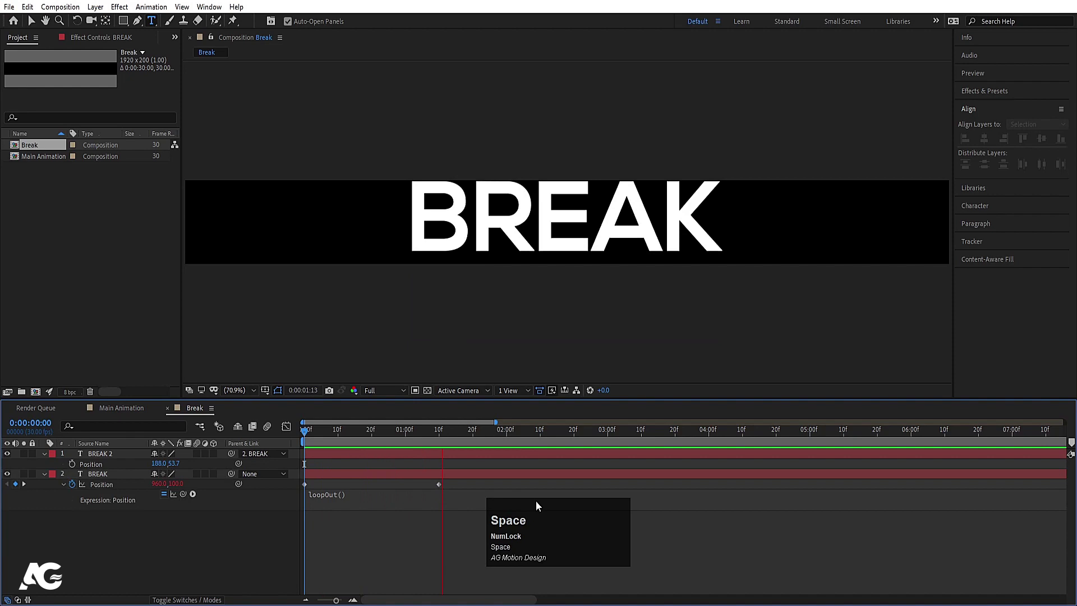
pyautogui.press('space')
# Step: Duplicate the Break comp in the Project panel and rename the copy Rules
pyautogui.moveTo(378, 439); pyautogui.dragTo(35, 150)
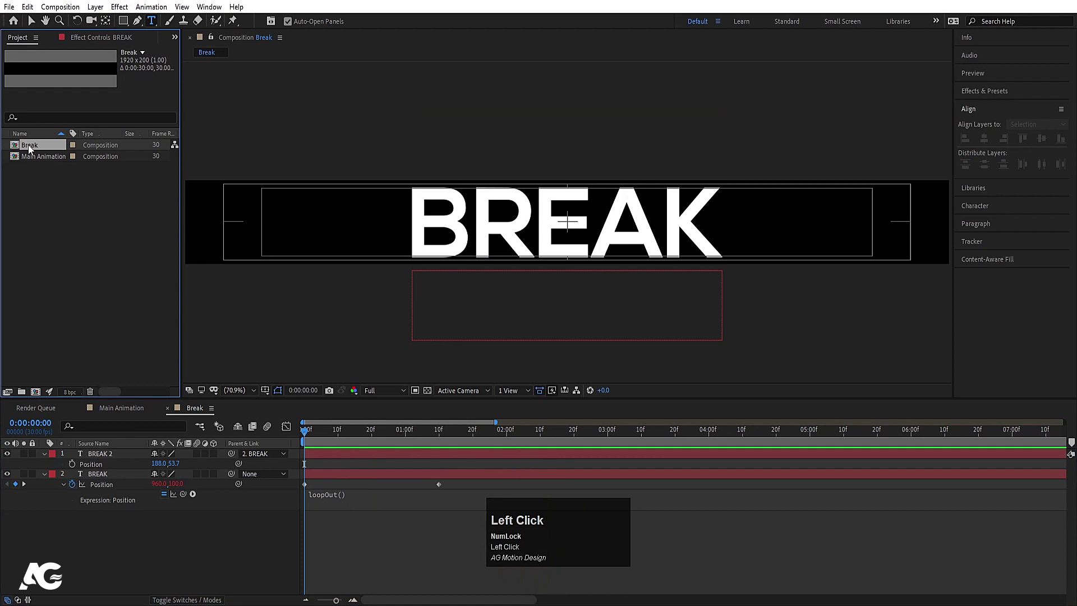
pyautogui.press('ctrl+-')
pyautogui.press('ctrl+Num_Lock')
pyautogui.press('ctrl+d')
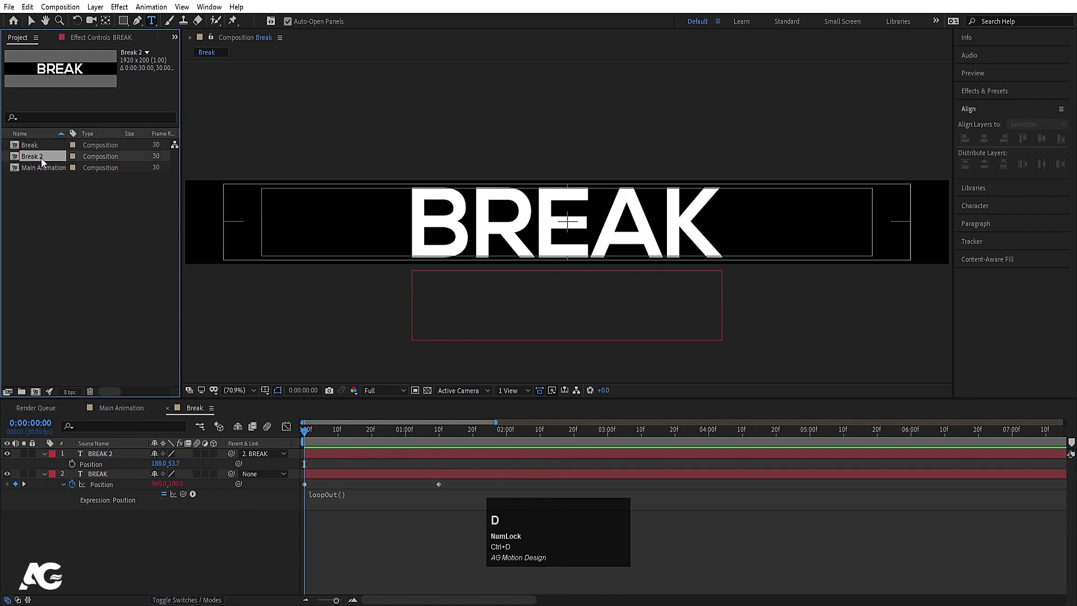
pyautogui.click(45, 163)
pyautogui.press('ctrl+k')
pyautogui.write('ules')
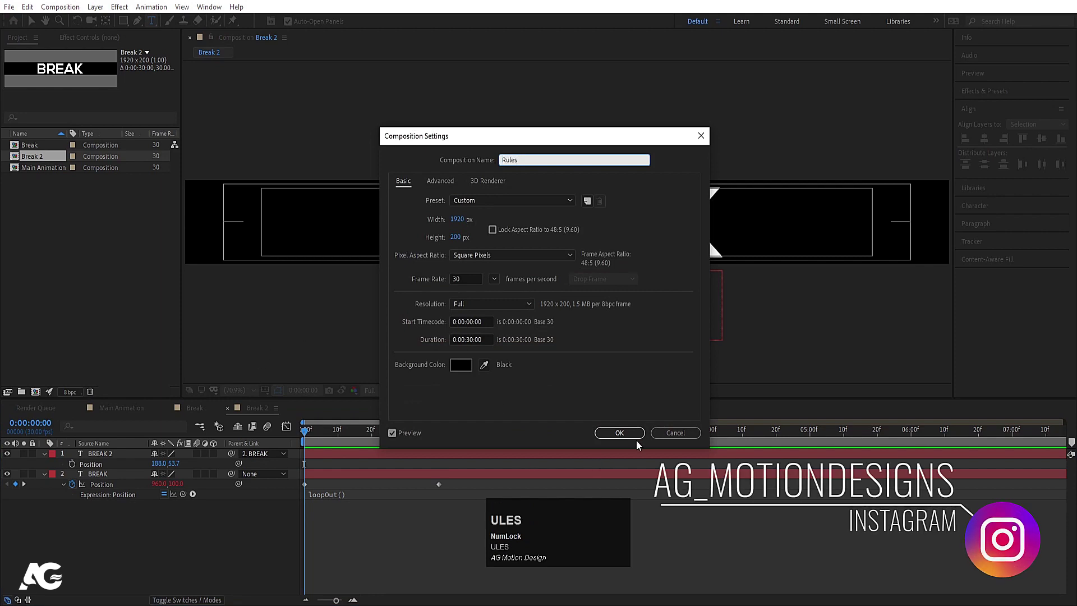
pyautogui.click(635, 438)
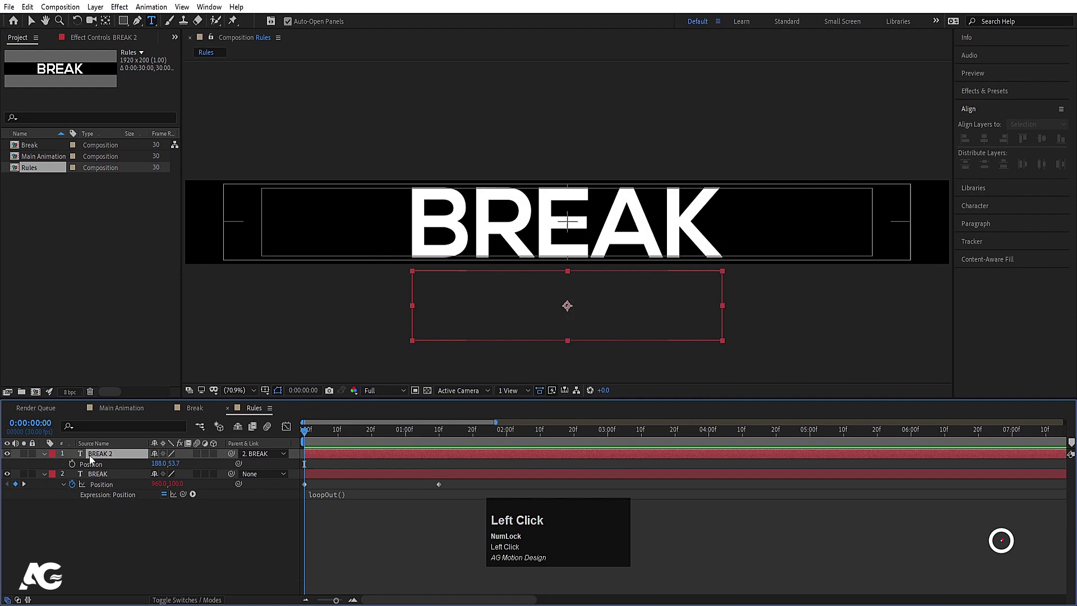
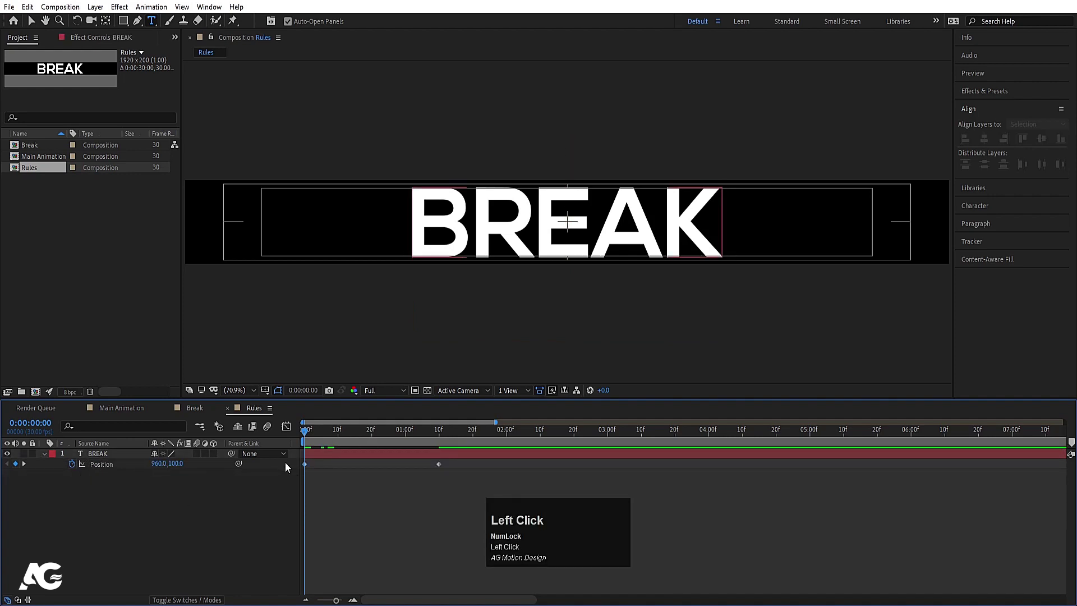
# Step: Open Rules and remove the extra copied BREAK layer, keeping the keyframed one
pyautogui.press('k')
pyautogui.click(106, 459)
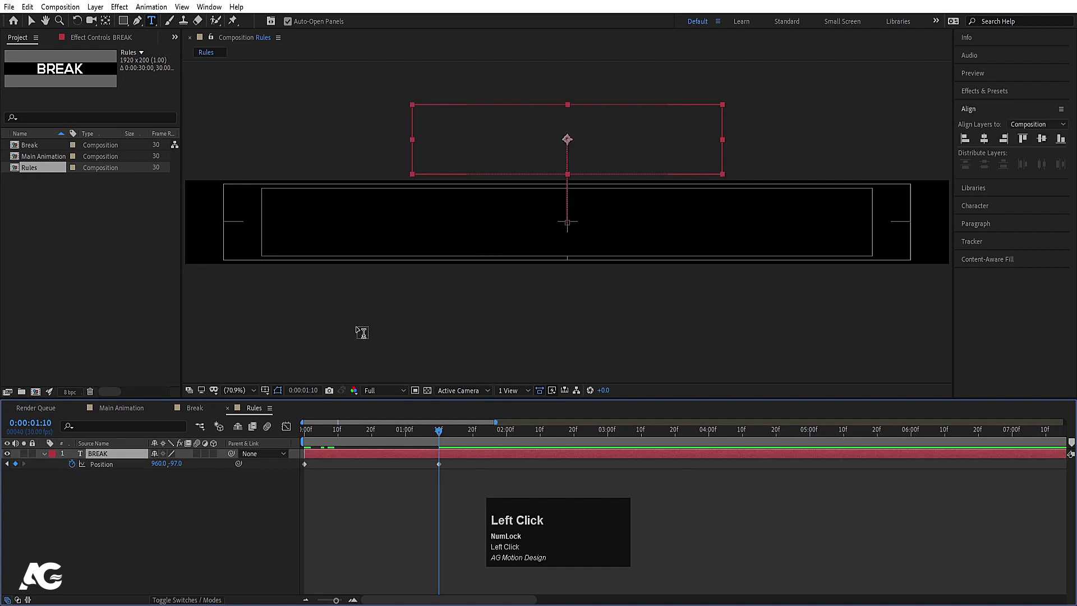
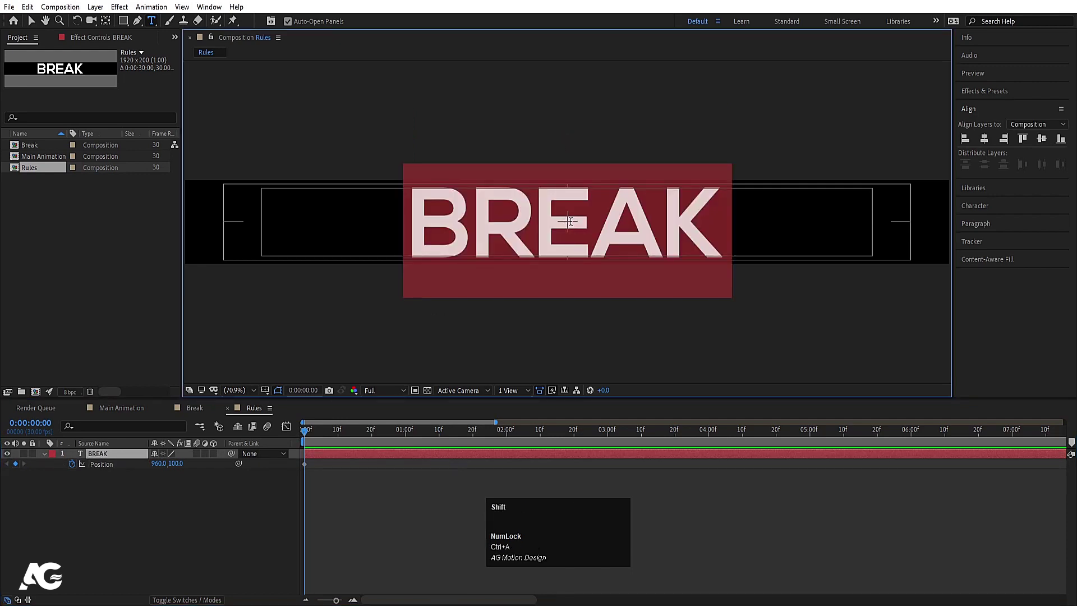
# Step: Change the text to RULES, duplicate it and parent the copy to the original Rules layer
pyautogui.press('shift+r')
pyautogui.write('ules')
pyautogui.click(215, 494)
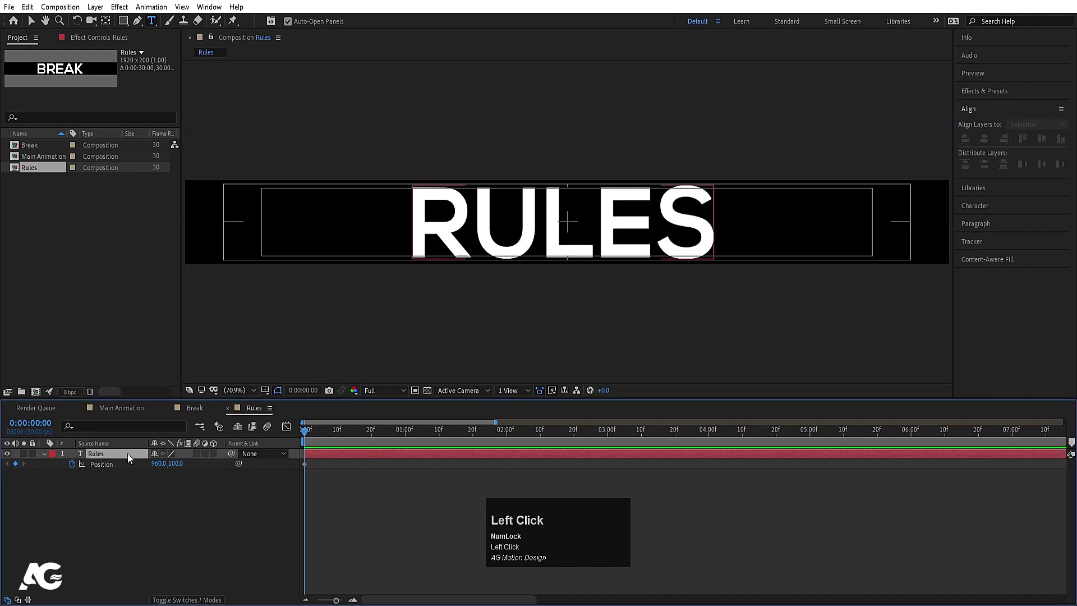
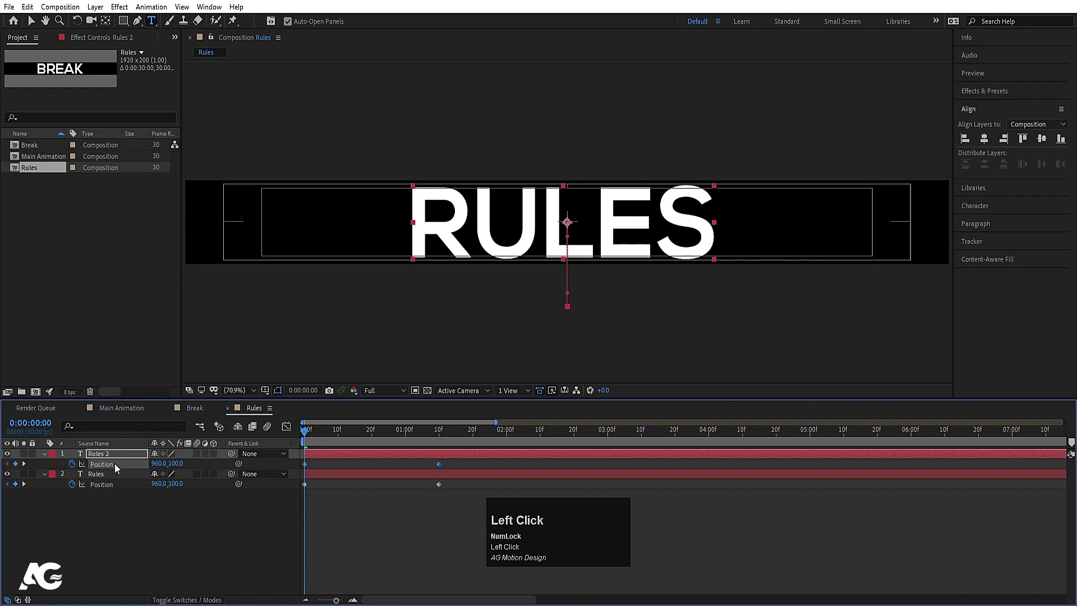
pyautogui.press('k')
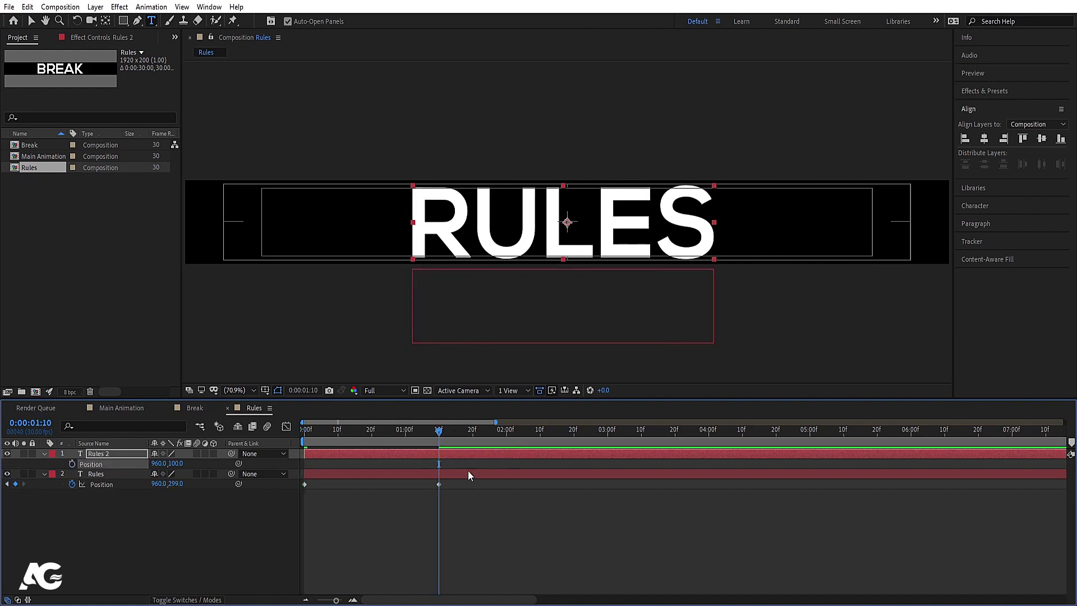
pyautogui.moveTo(116, 457); pyautogui.dragTo(78, 490)
# Step: Add a loopOut() expression to the Rules layer's Position and preview the loop
pyautogui.click(77, 491)
pyautogui.write('loop')
pyautogui.press('Down')
pyautogui.press('Return')
pyautogui.click(411, 573)
pyautogui.press('space')
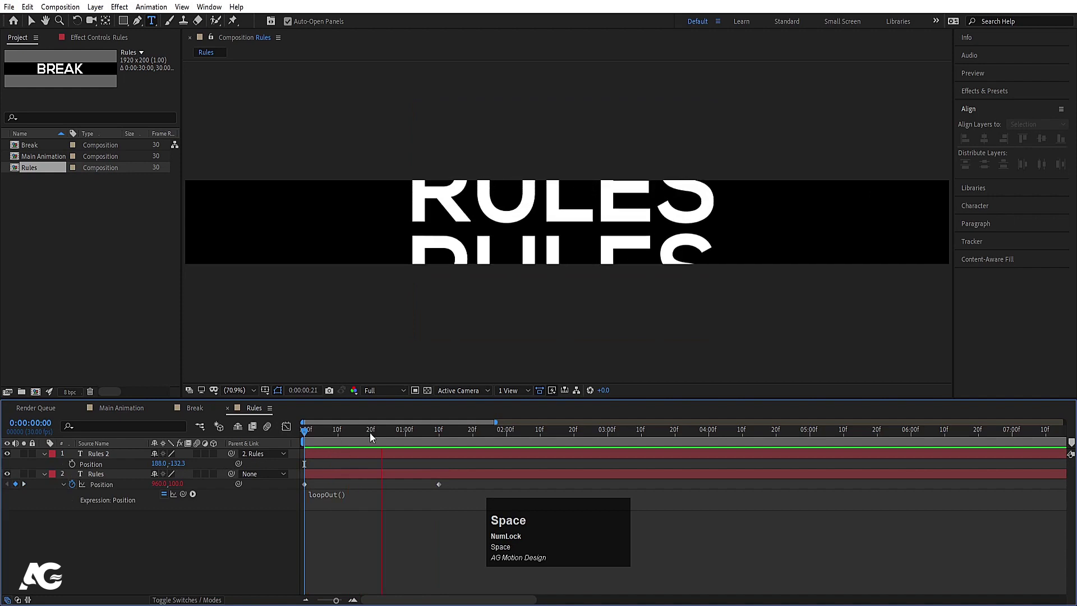
pyautogui.press('space')
# Step: Return to the Break composition and select both of its text layers
pyautogui.click(373, 439)
pyautogui.press('space')
pyautogui.press('space')
pyautogui.press('ctrl+a')
# Step: Give the BREAK text a white 5 px stroke drawn over the fill
pyautogui.click(989, 208)
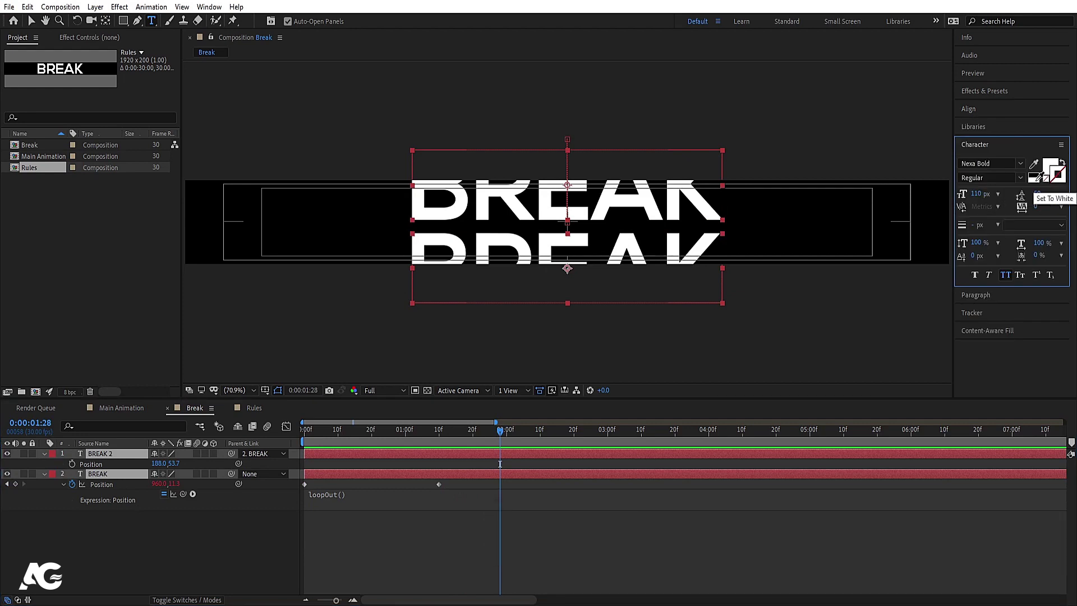
pyautogui.click(1040, 187)
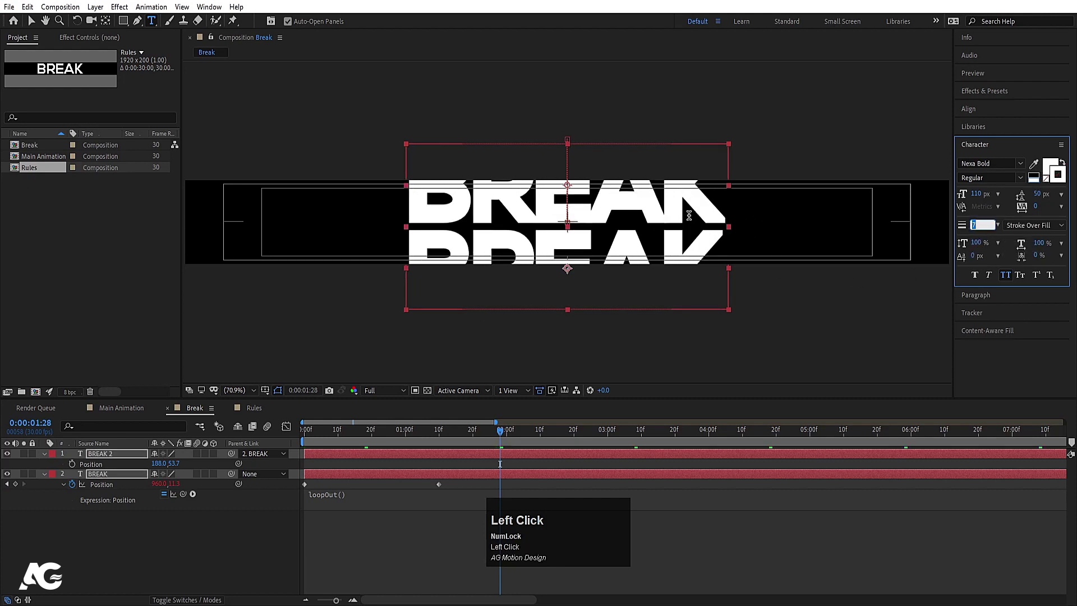
pyautogui.press('Return')
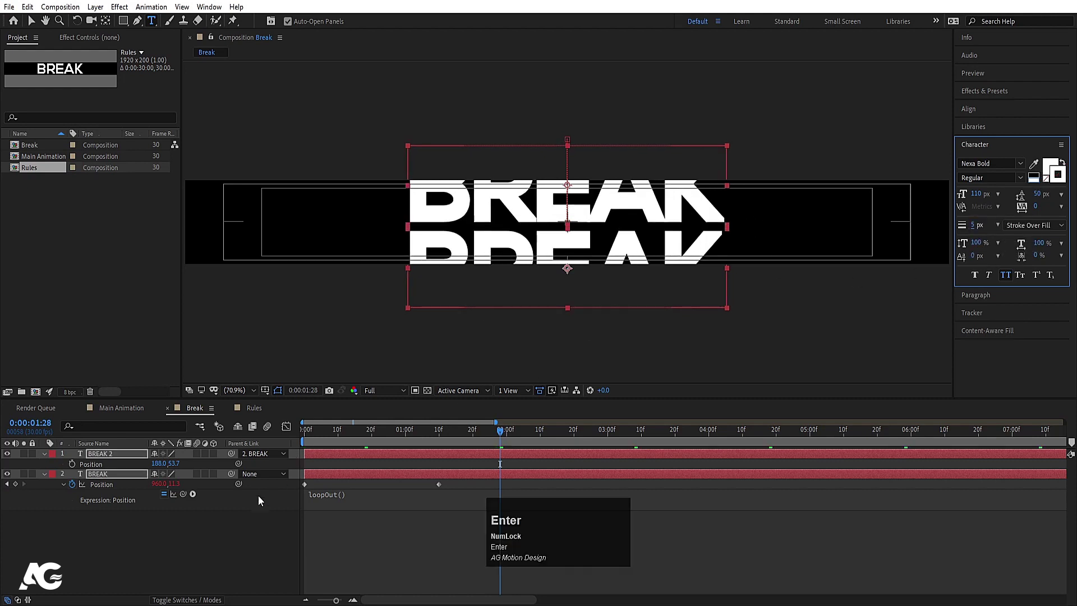
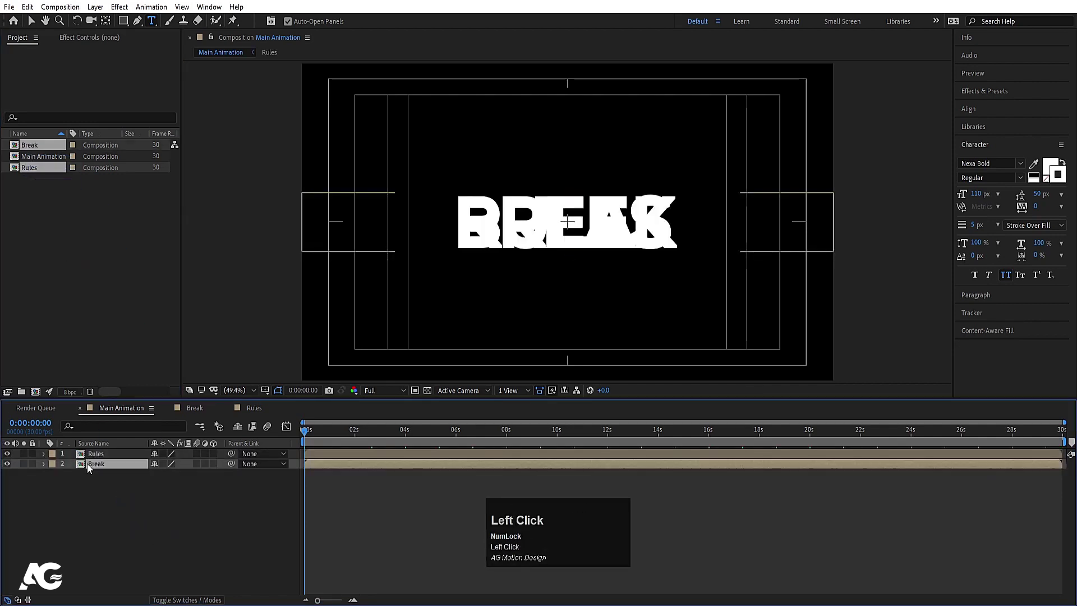
# Step: Position the nested comps in Main Animation so BREAK sits directly above RULES in the centre
pyautogui.press('v')
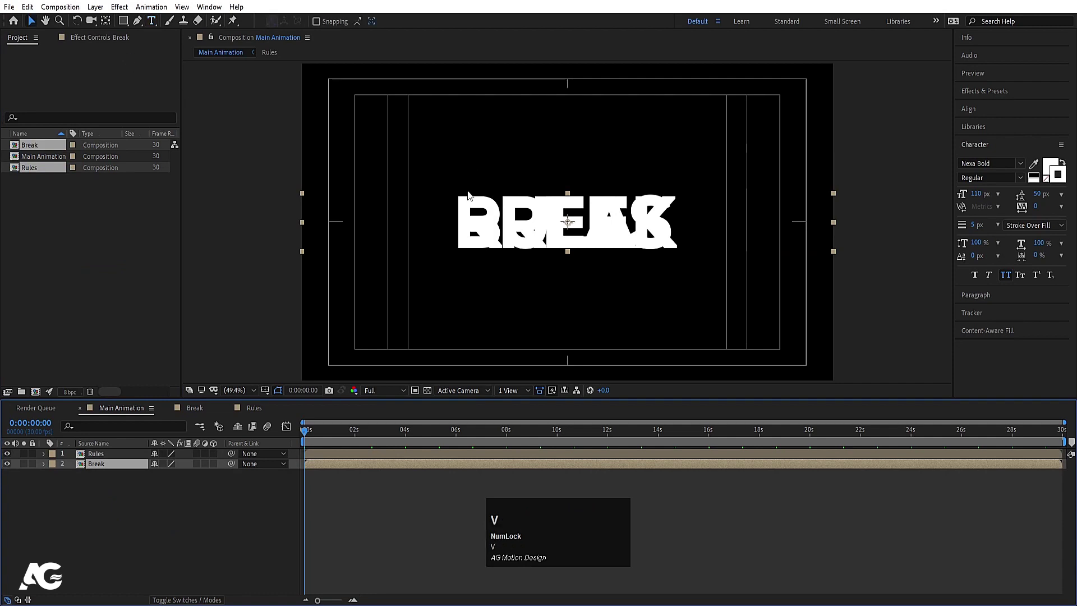
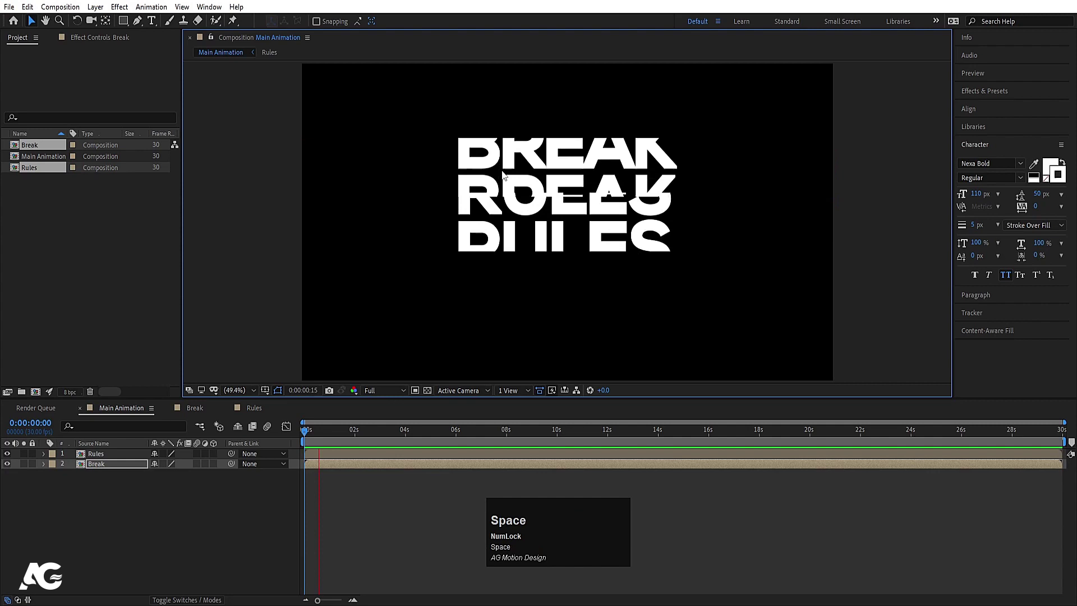
pyautogui.moveTo(332, 437); pyautogui.dragTo(564, 285)
pyautogui.press('ctrl+a')
pyautogui.moveTo(618, 230); pyautogui.dragTo(165, 512)
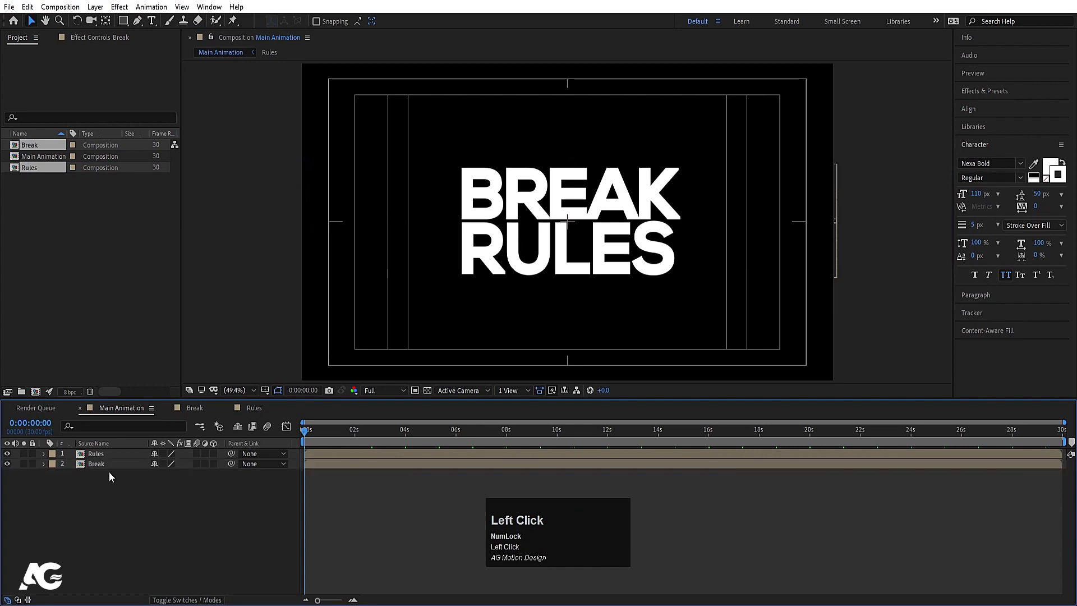
# Step: Draw a rectangular mask on each of the Break and Rules layers cropping its word, and preview
pyautogui.click(130, 24)
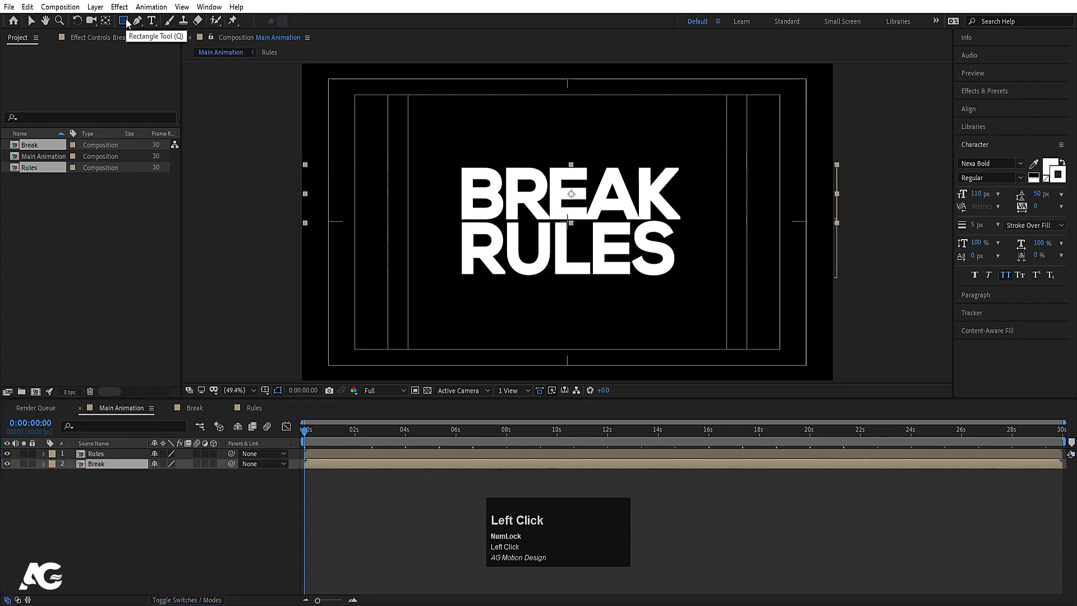
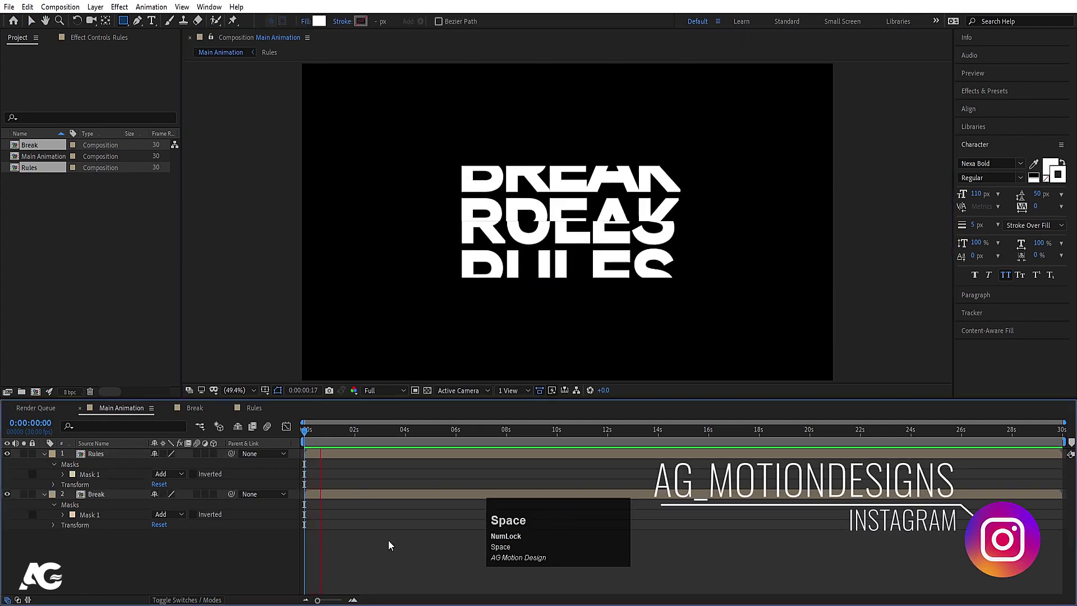
pyautogui.press('space')
pyautogui.click(314, 432)
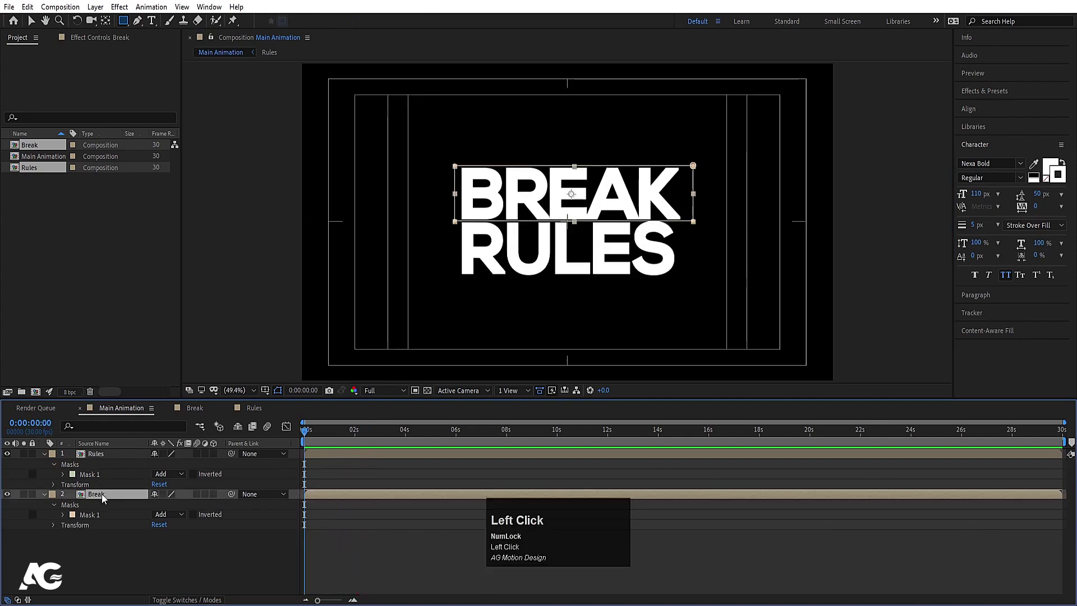
pyautogui.press('Up')
pyautogui.press('space')
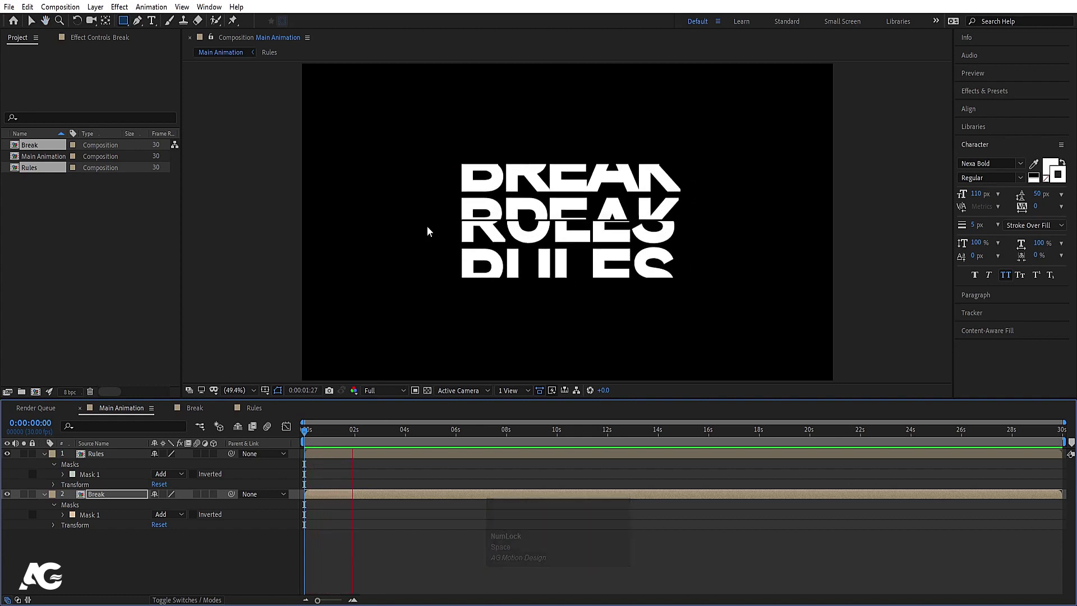
pyautogui.press('space')
pyautogui.click(330, 475)
pyautogui.press('u')
# Step: Select both word layers and duplicate them, making four layers
pyautogui.moveTo(325, 432); pyautogui.dragTo(98, 469)
pyautogui.click(97, 460)
pyautogui.press('ctrl+d')
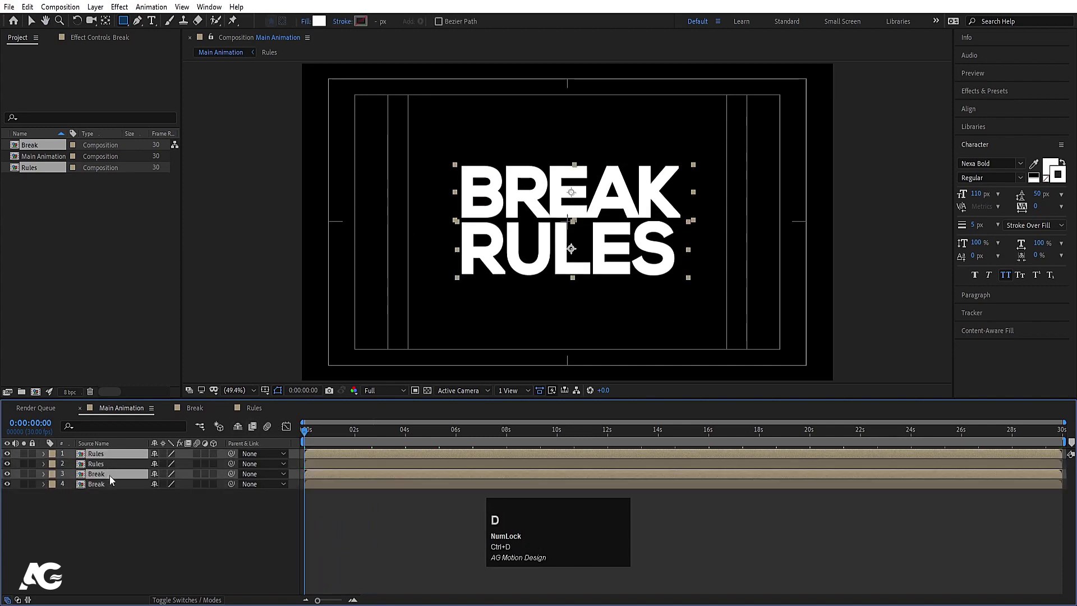
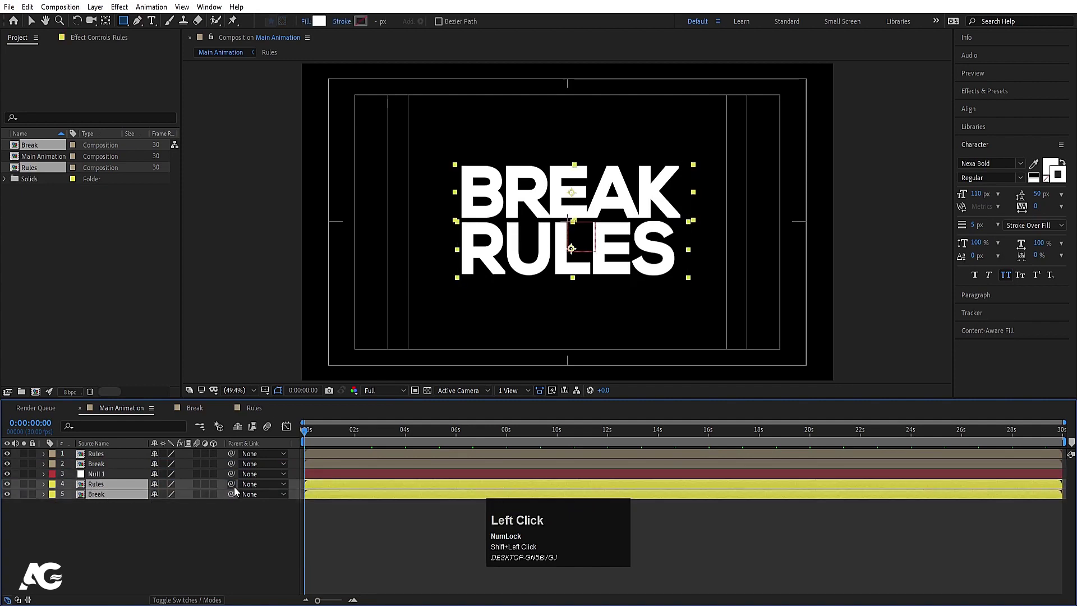
# Step: Parent the duplicate word copies to Null 1 and reveal its Scale for the 120% enlargement
pyautogui.moveTo(189, 485); pyautogui.dragTo(126, 478)
pyautogui.click(100, 478)
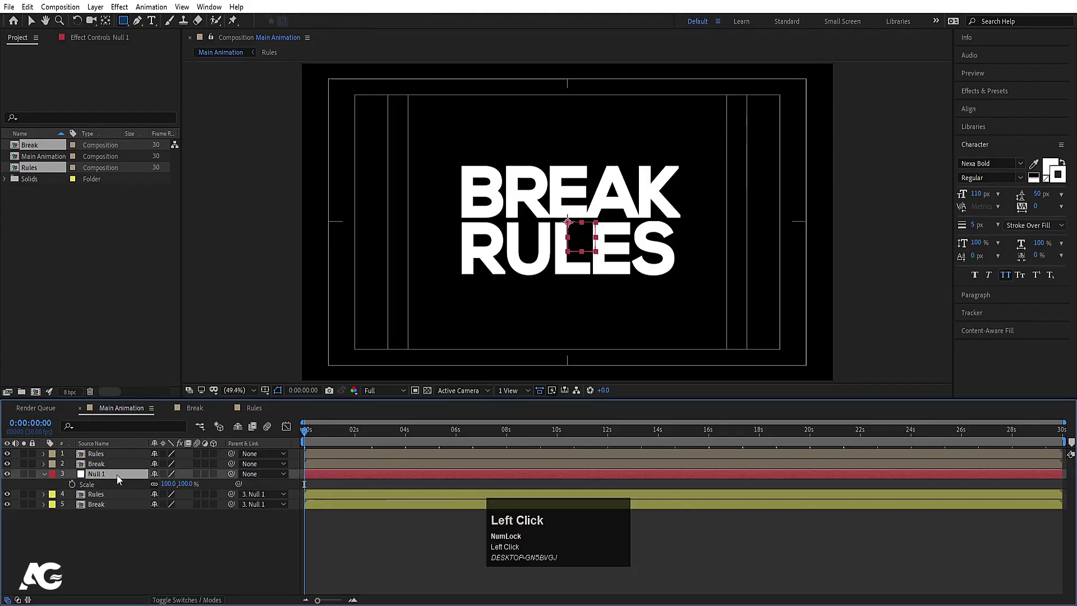
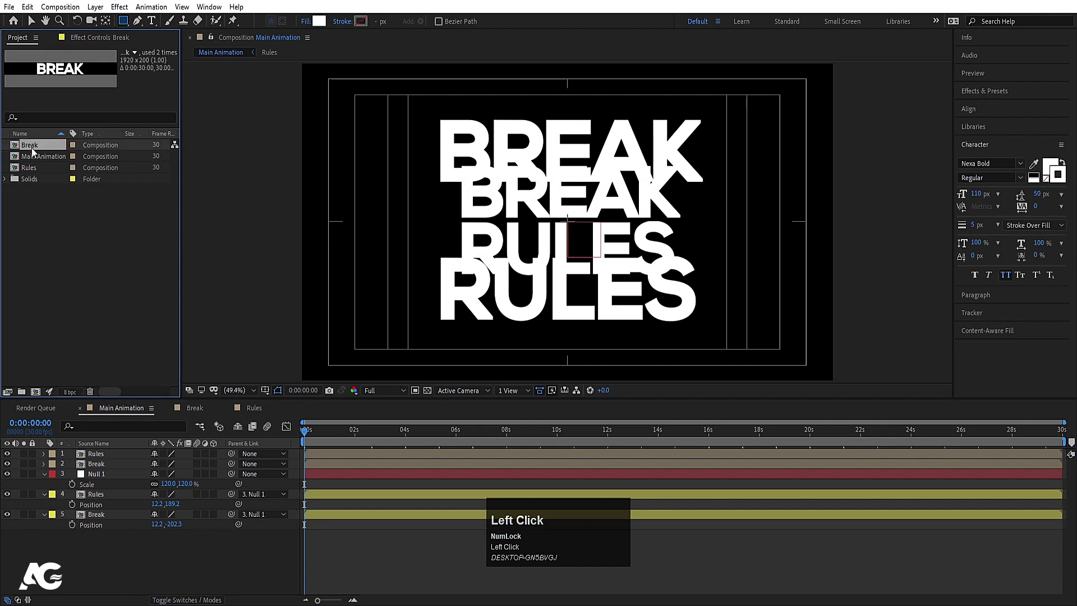
# Step: Duplicate Break as Break 2 and swap it onto the outer Break copy layer
pyautogui.press('ctrl+d')
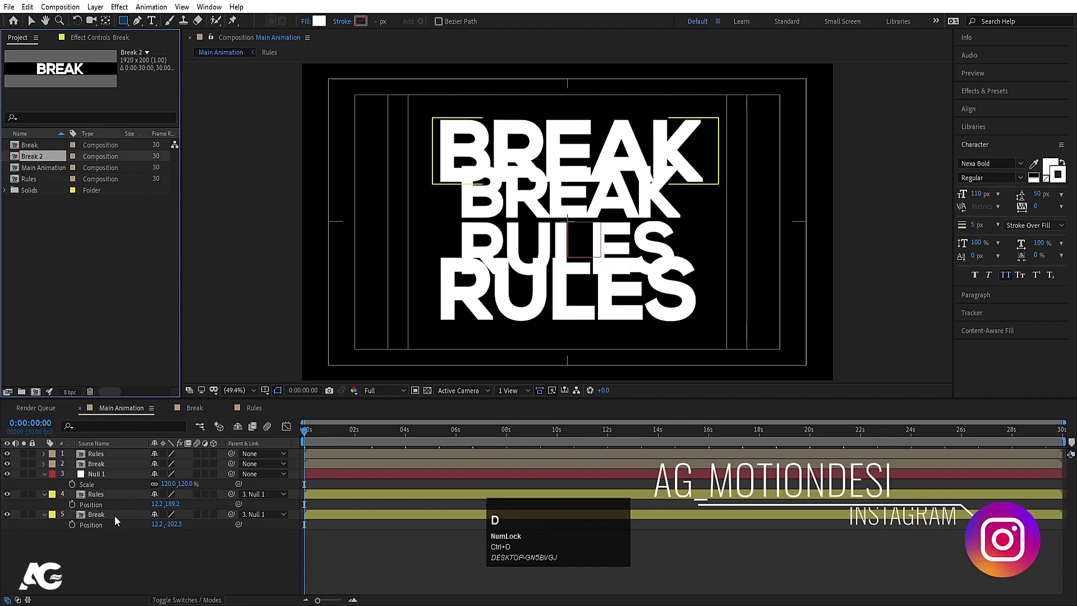
pyautogui.click(118, 520)
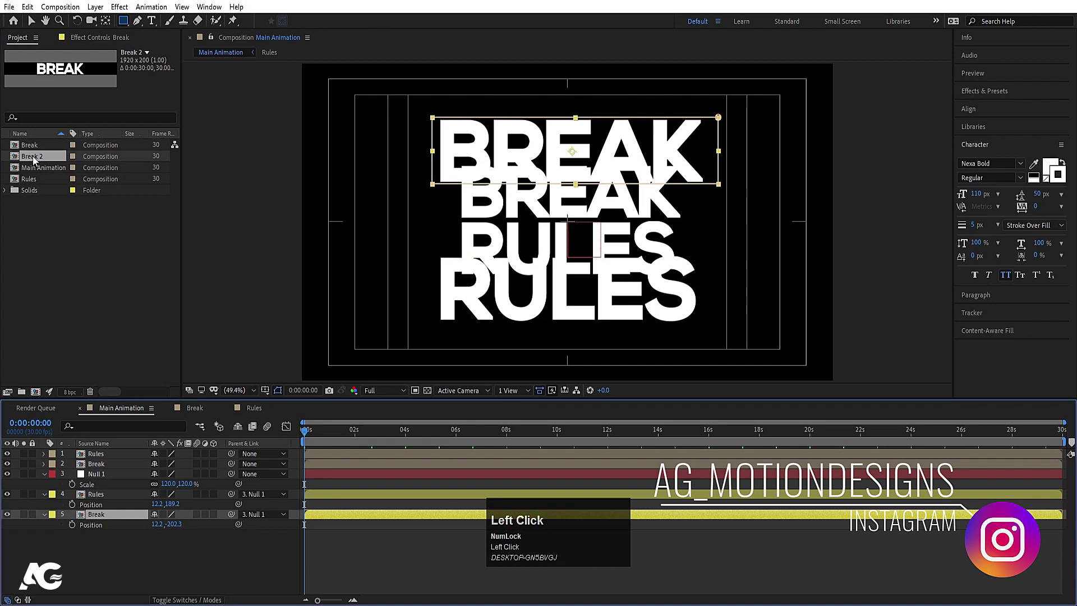
pyautogui.moveTo(37, 162); pyautogui.dragTo(47, 183)
pyautogui.moveTo(46, 182); pyautogui.dragTo(47, 183)
# Step: Duplicate Rules as Rules 2 and select the outer Rules copy layer for swapping
pyautogui.press('ctrl+d')
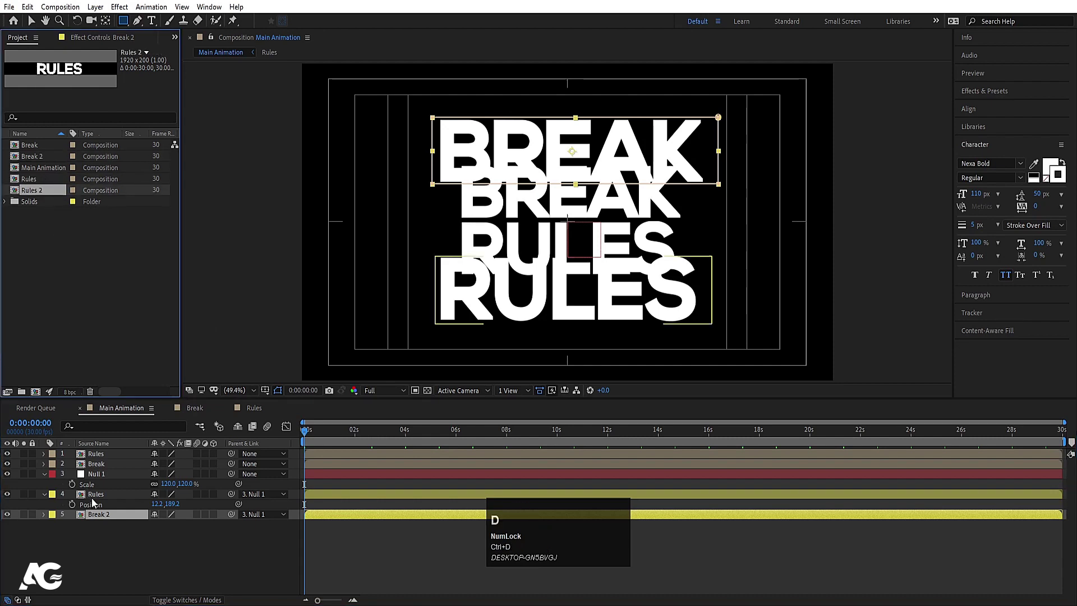
pyautogui.click(96, 498)
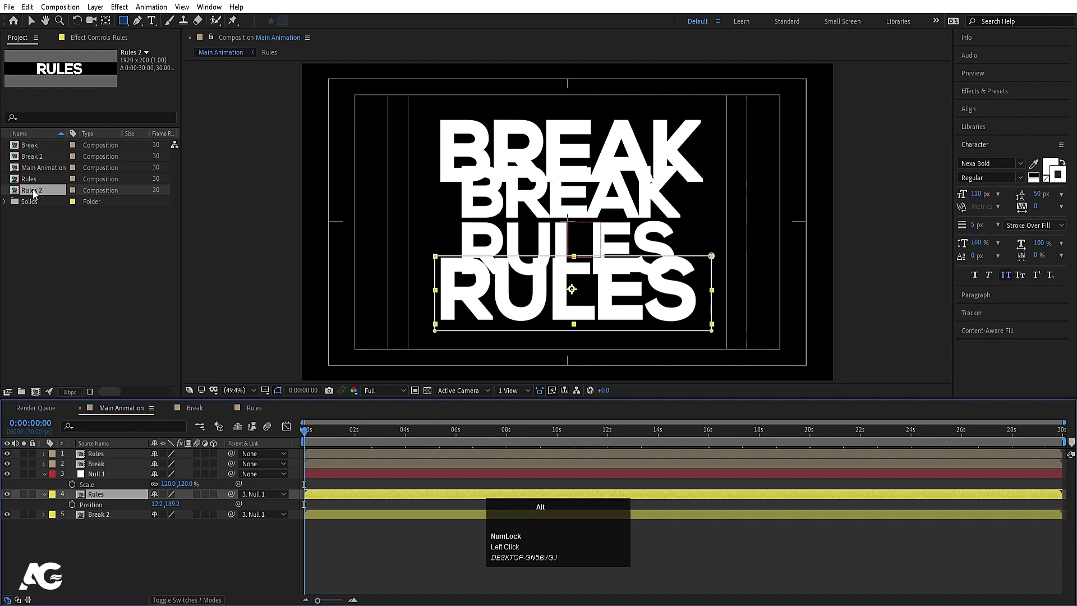
# Step: Swap Rules 2 onto the outer layer and make its RULES text a 2 px white outline with no fill
pyautogui.moveTo(37, 194); pyautogui.dragTo(118, 531)
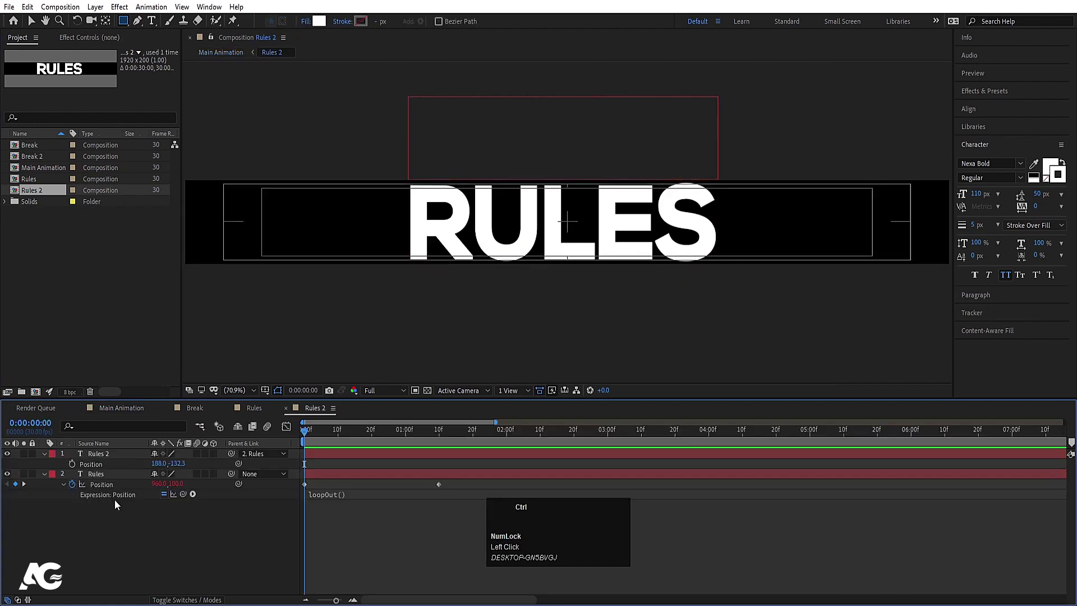
pyautogui.press('ctrl+a')
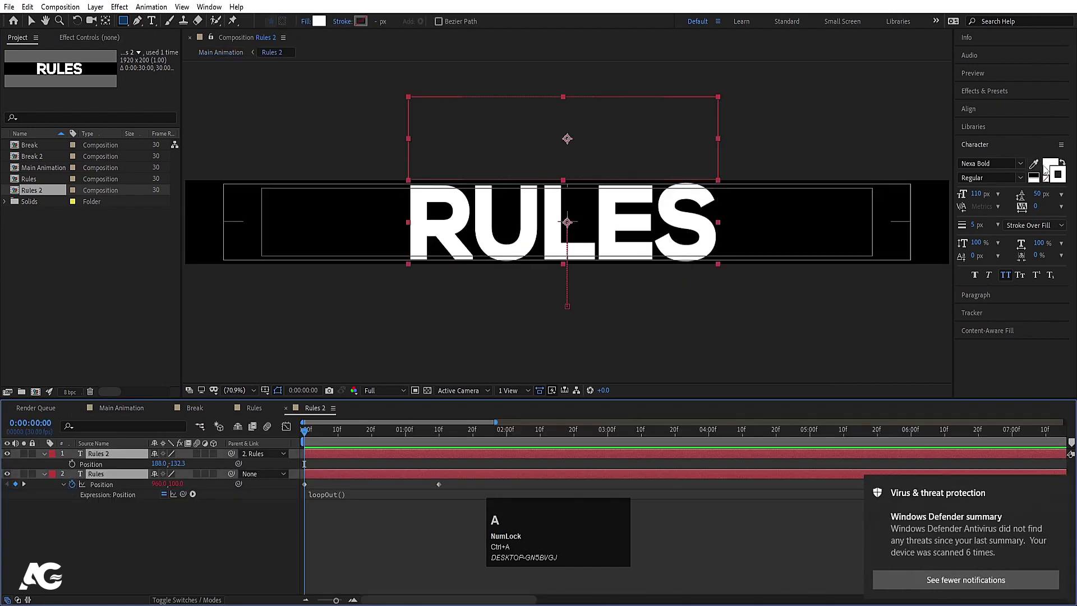
pyautogui.click(1063, 489)
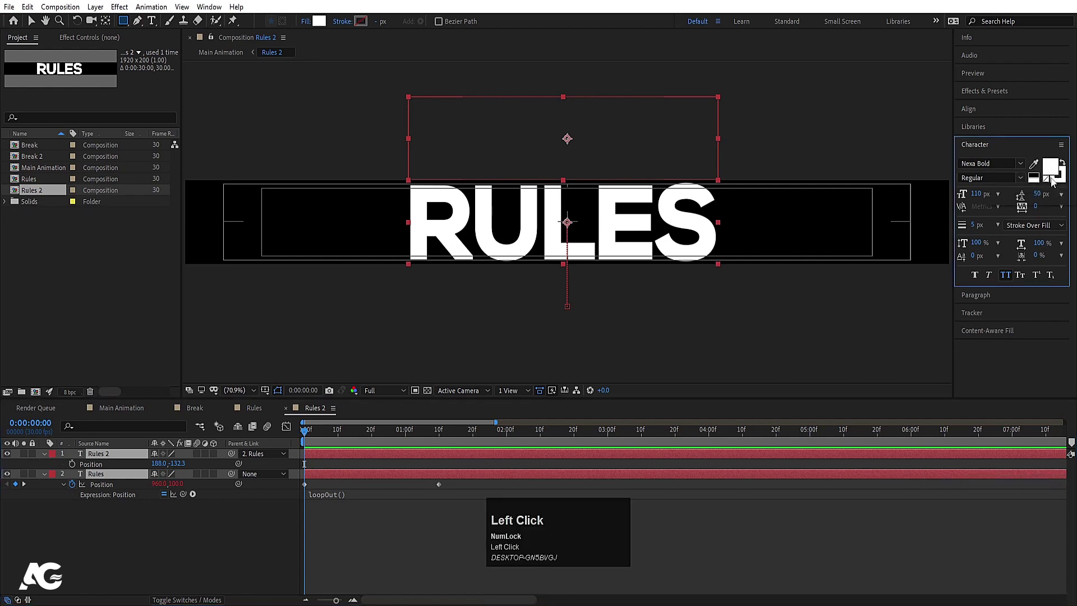
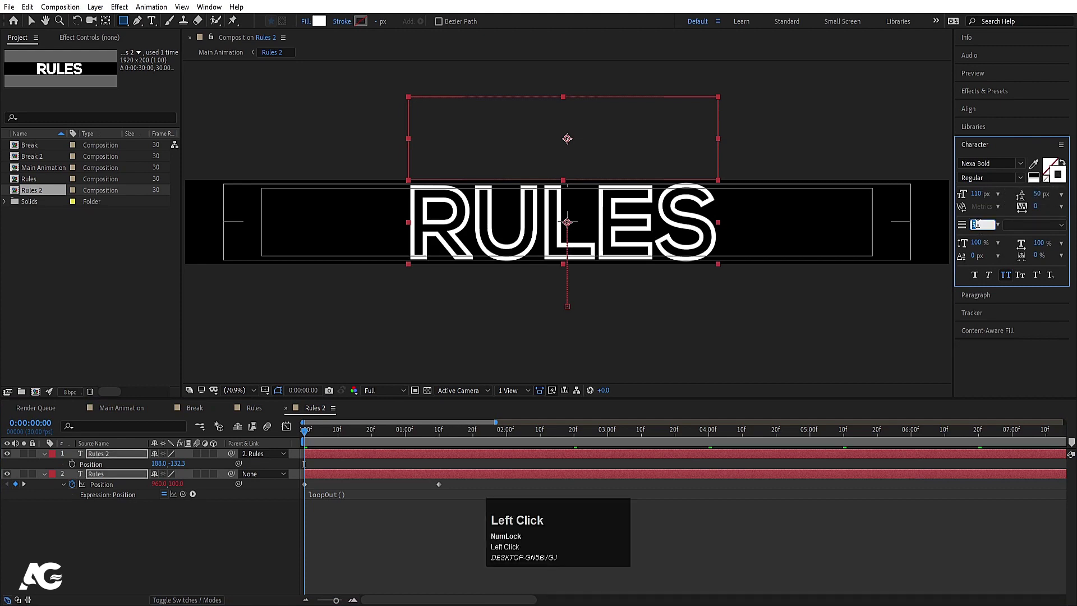
pyautogui.press('Return')
pyautogui.click(275, 532)
pyautogui.press('space')
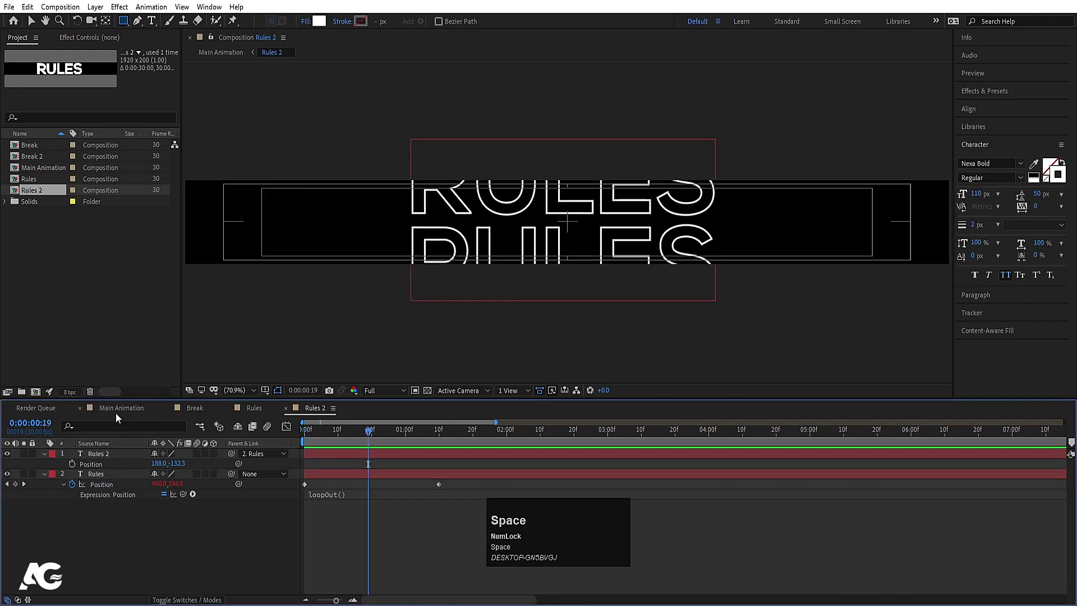
# Step: Return to Main Animation and select all layers inside Break 2 for the same outline treatment
pyautogui.click(113, 410)
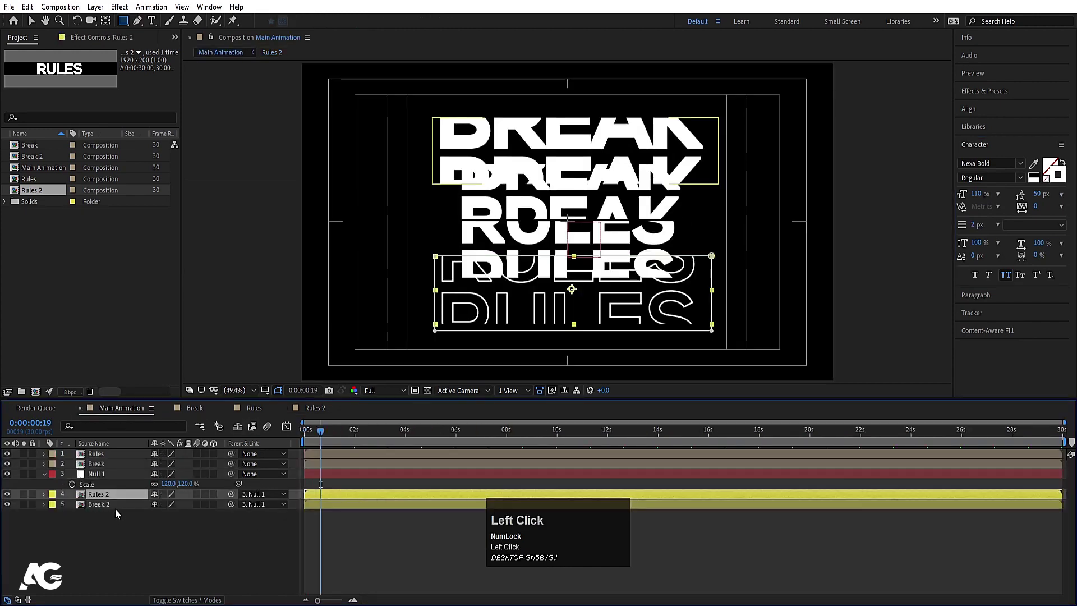
pyautogui.click(106, 505)
pyautogui.press('ctrl+a')
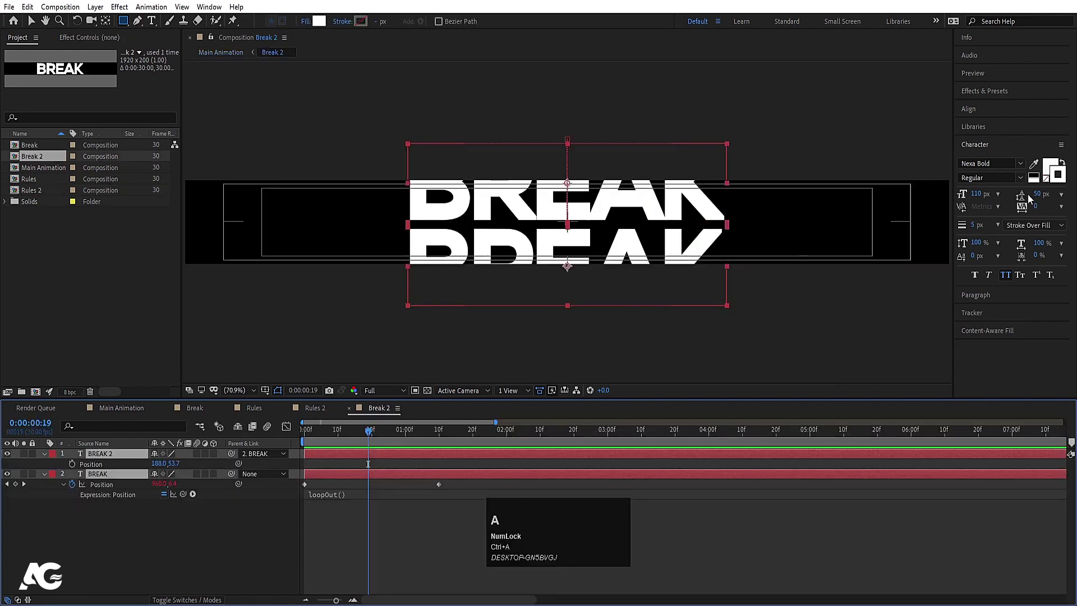
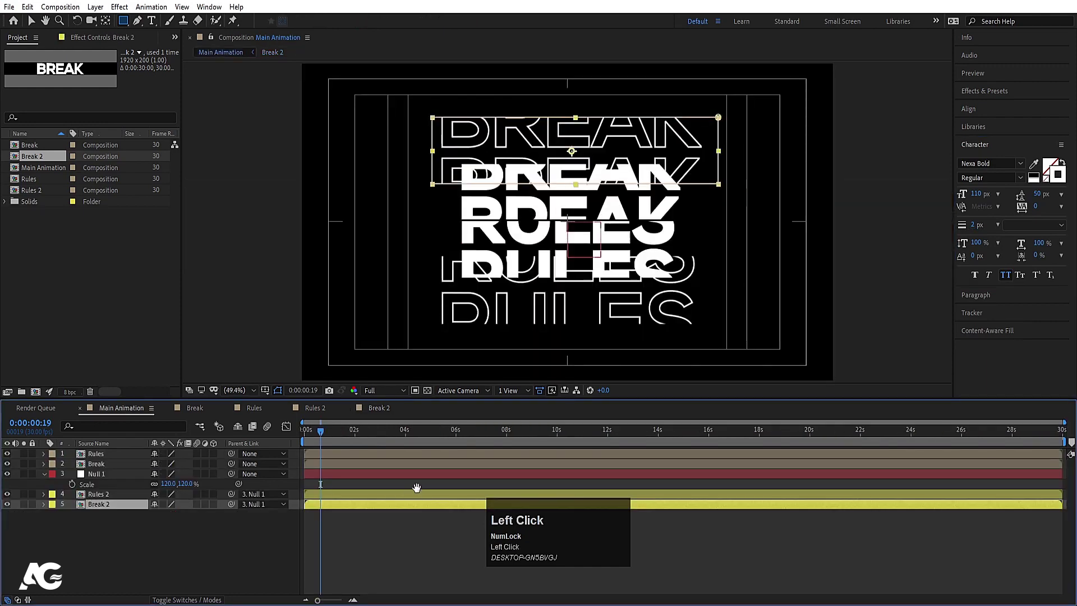
# Step: Pre-compose the solid Break and Rules layers into a composition named '1 text'
pyautogui.press('space')
pyautogui.click(335, 430)
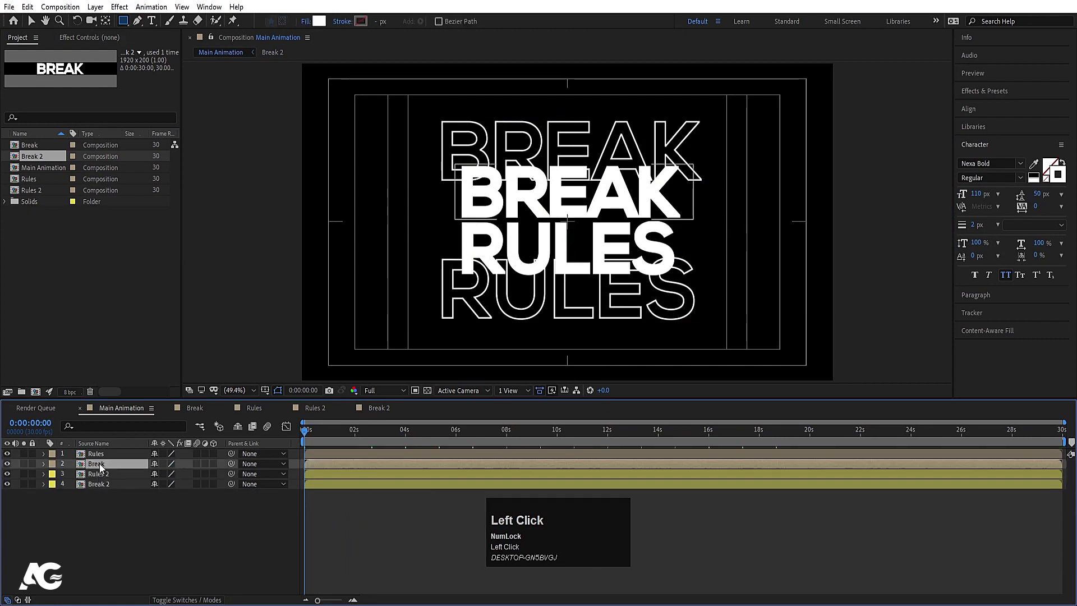
pyautogui.click(97, 458)
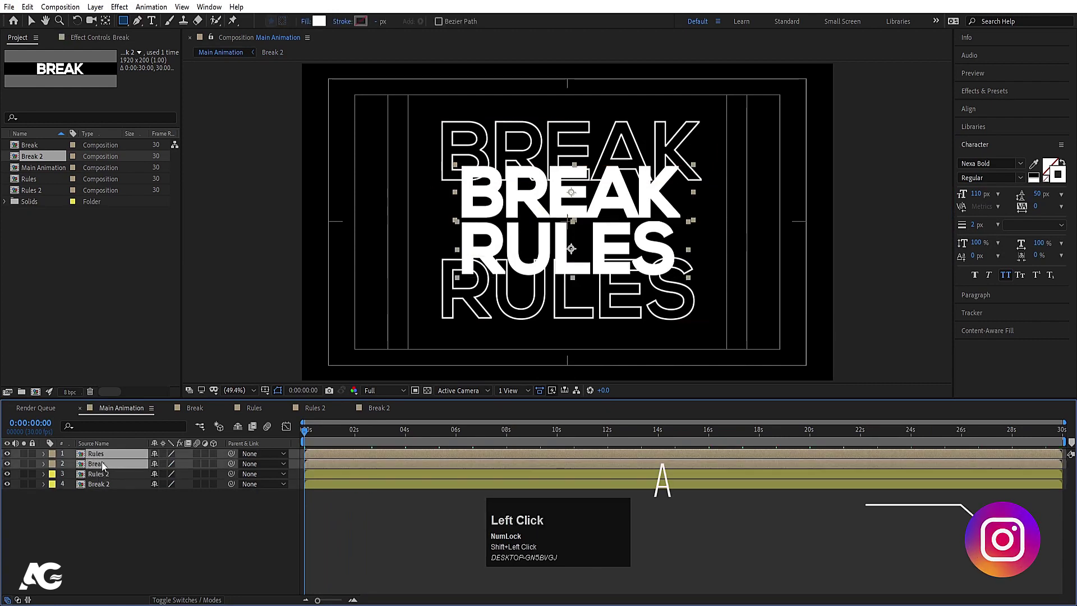
pyautogui.press('ctrl+shift+c')
pyautogui.press('1')
pyautogui.press('space')
pyautogui.write('text')
pyautogui.press('Return')
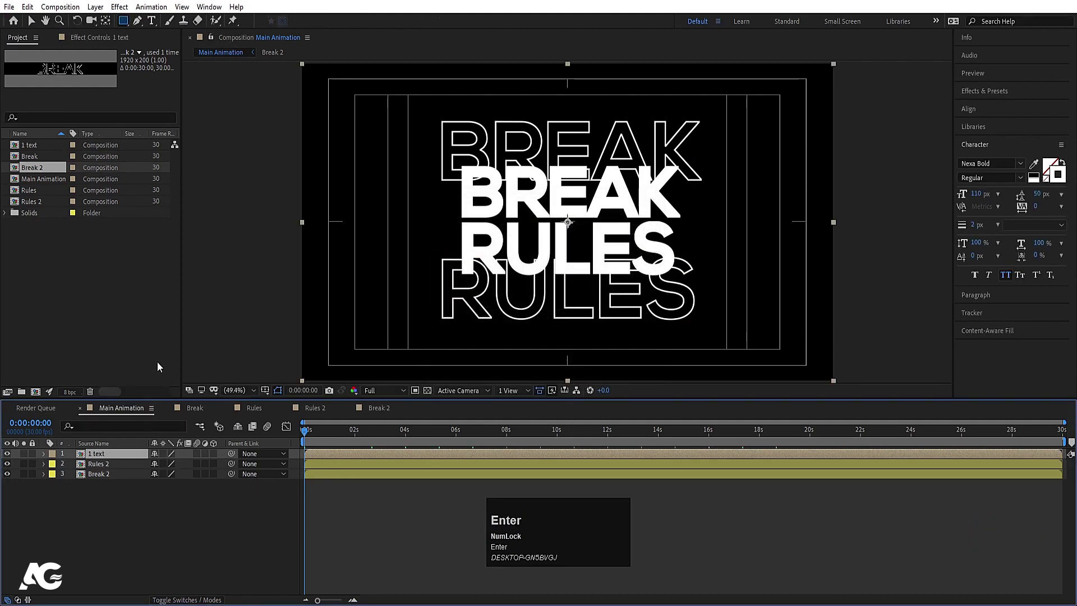
# Step: Pre-compose the Rules 2 and Break 2 outline layers into a composition named '2 text'
pyautogui.click(103, 466)
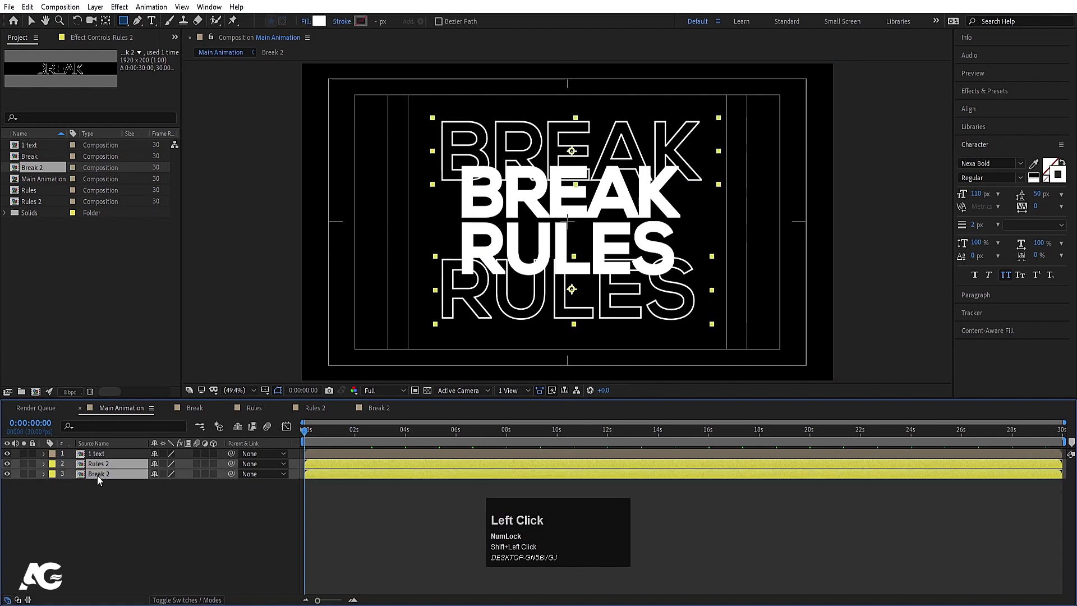
pyautogui.press('ctrl+shift+c')
pyautogui.press('2')
pyautogui.press('space')
pyautogui.write('Tpacext')
pyautogui.press('Return')
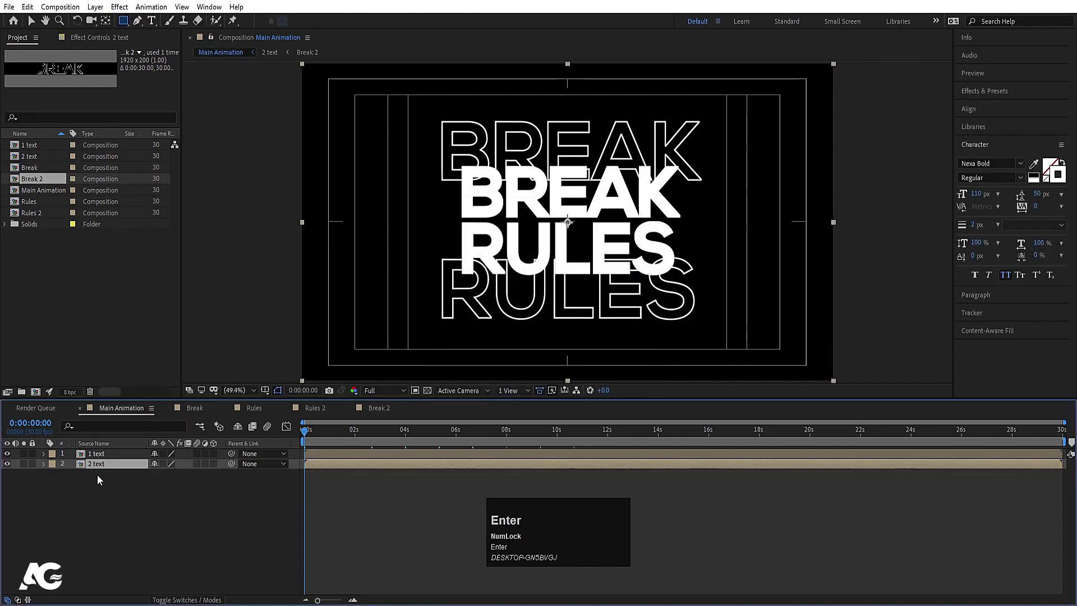
# Step: Feather the inverted mask on 1 text to about 94 px and preview the fading white words
pyautogui.moveTo(9, 471); pyautogui.dragTo(194, 480)
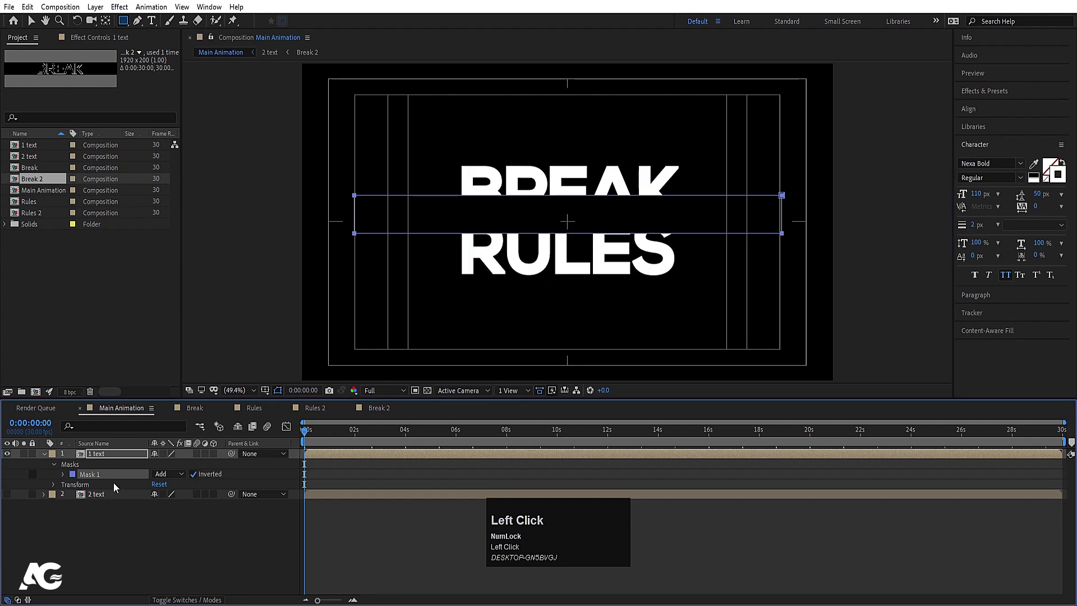
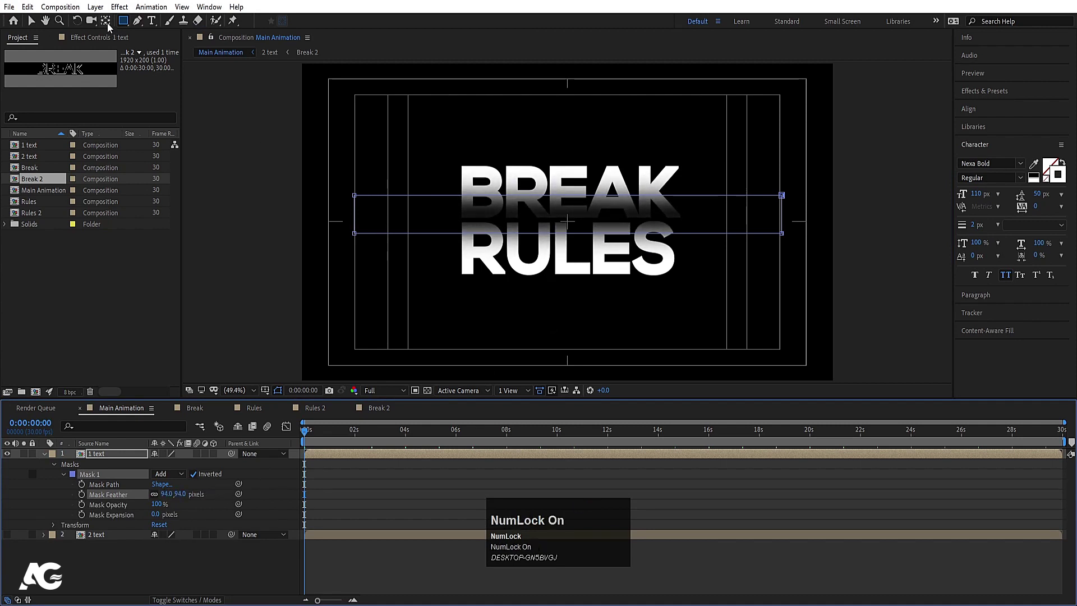
pyautogui.click(34, 22)
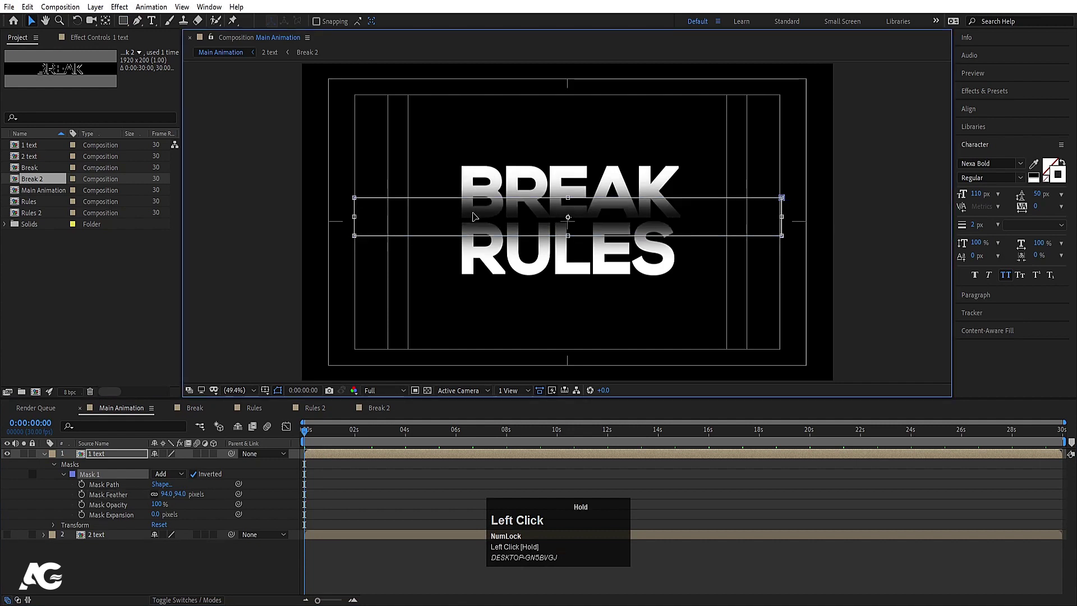
pyautogui.press('space')
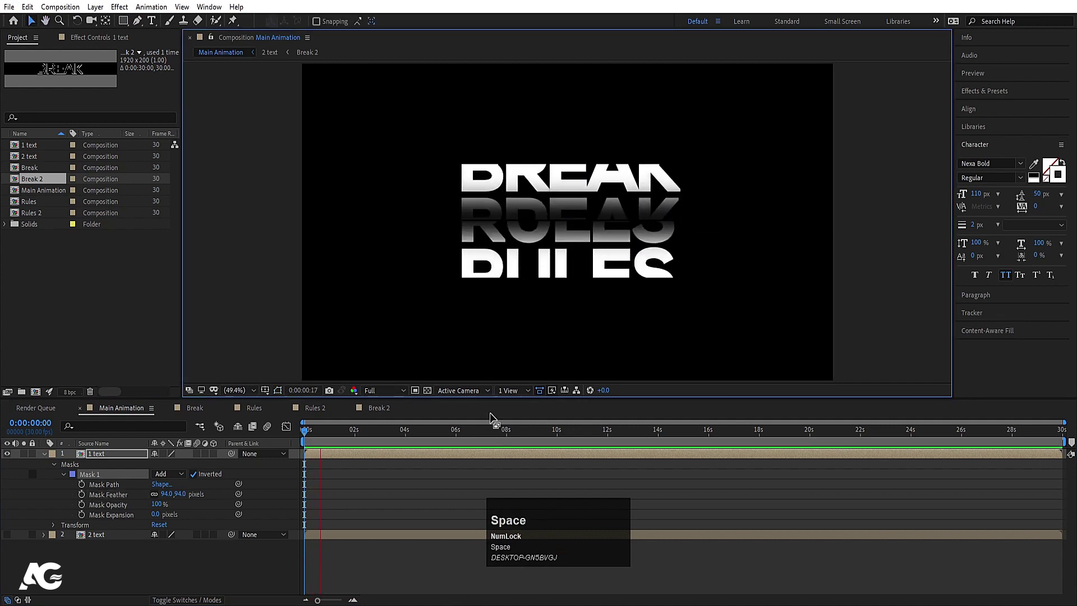
pyautogui.press('space')
pyautogui.click(326, 430)
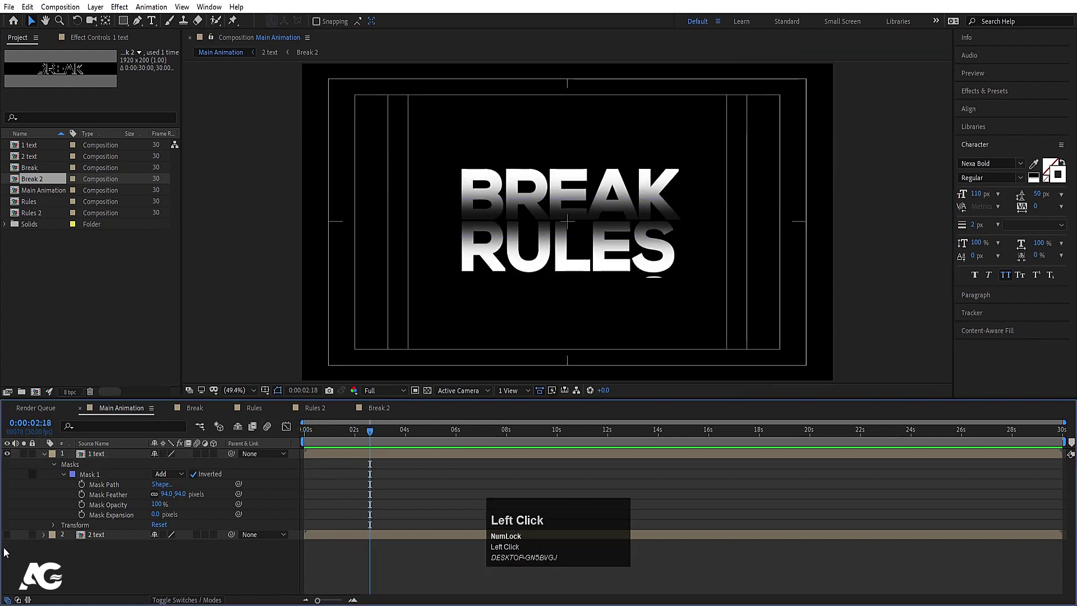
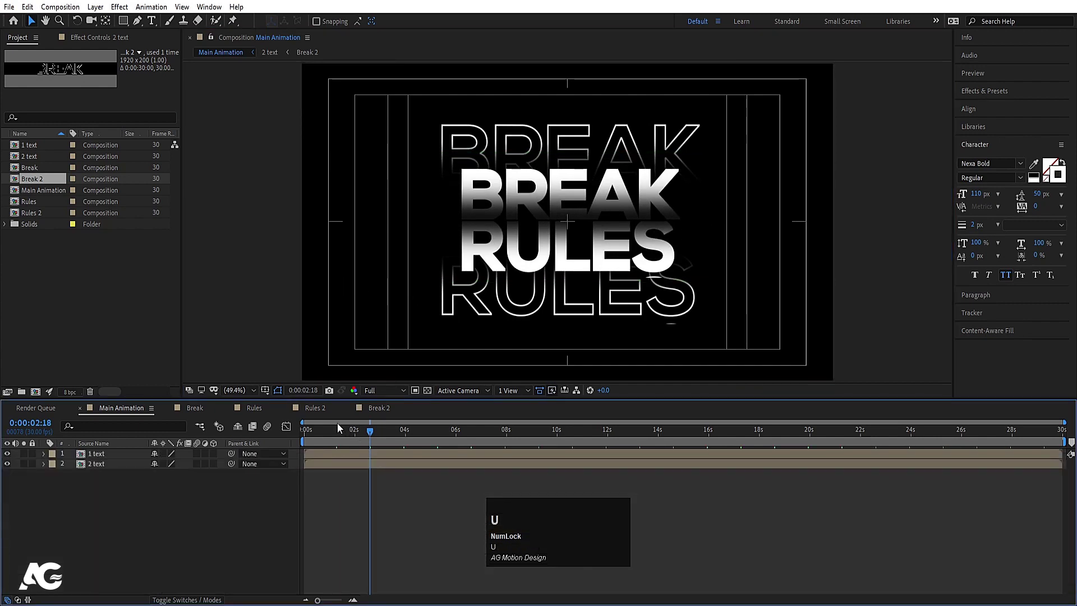
# Step: Preview the text with its outline copies, then enter the 2 text precomp
pyautogui.click(331, 432)
pyautogui.press('space')
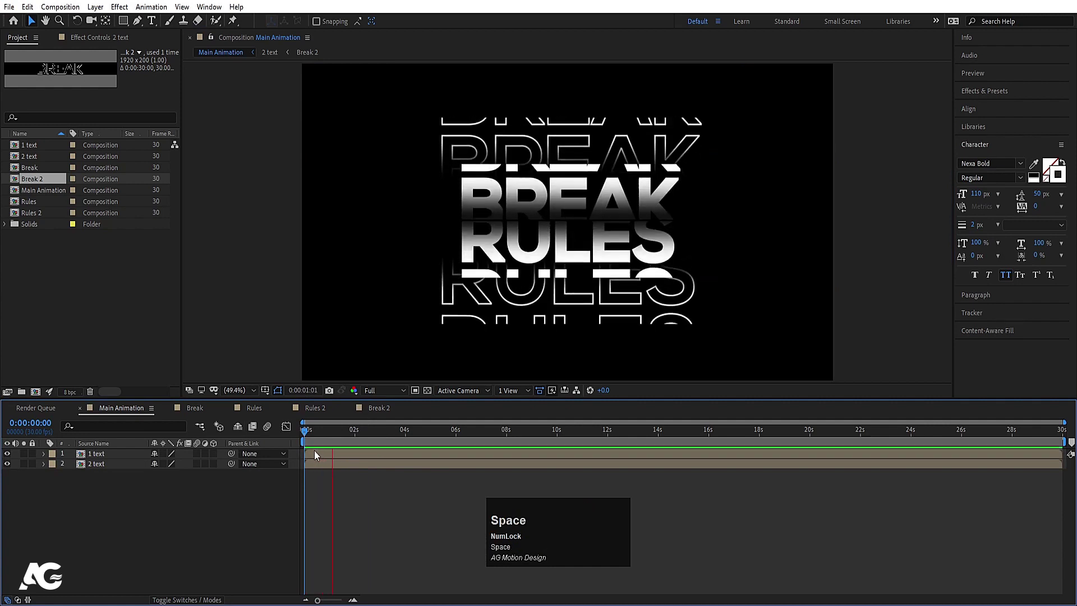
pyautogui.press('space')
pyautogui.click(118, 506)
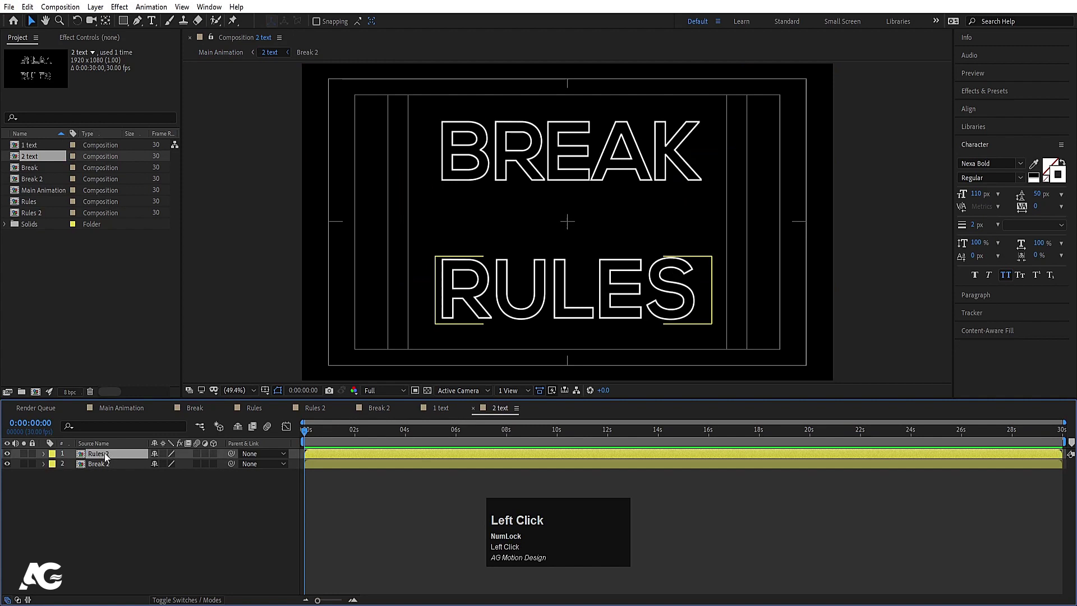
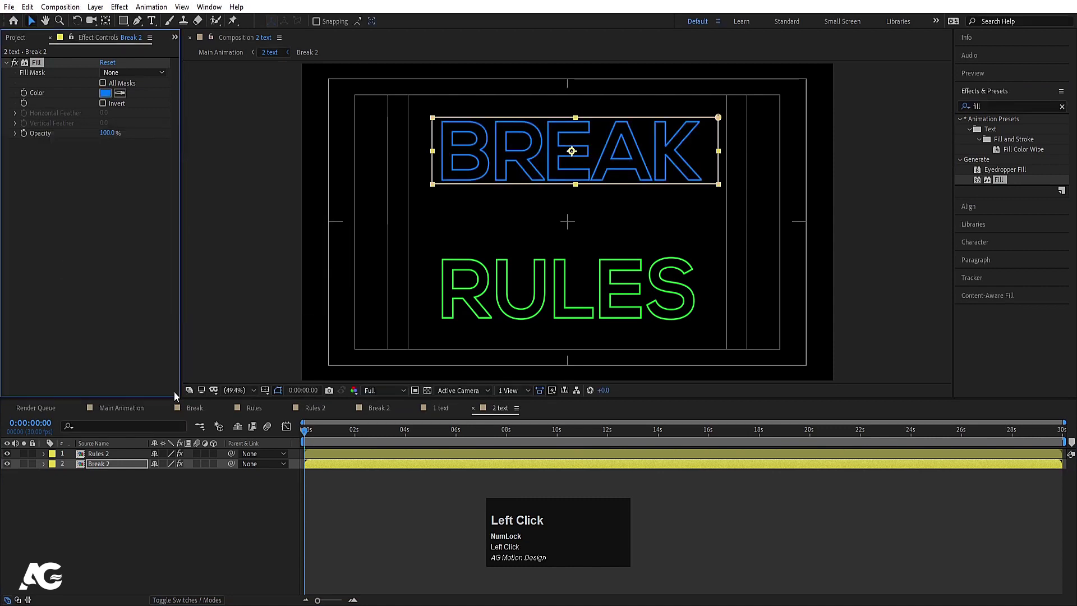
# Step: Preview the blue BREAK and green RULES outline fills and select the 2 text layer
pyautogui.press('space')
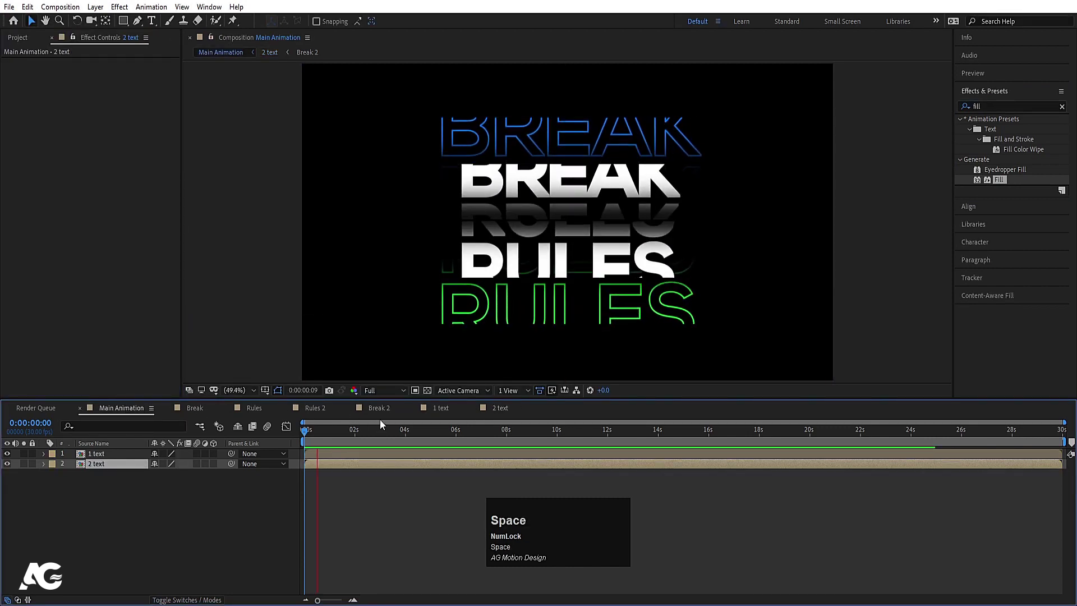
pyautogui.press('space')
pyautogui.click(128, 525)
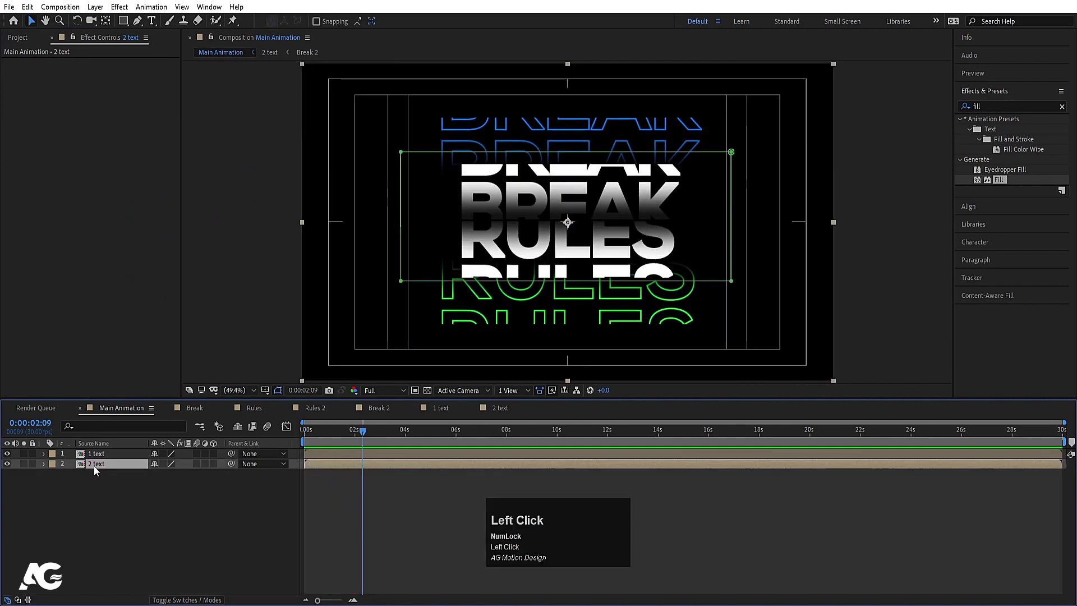
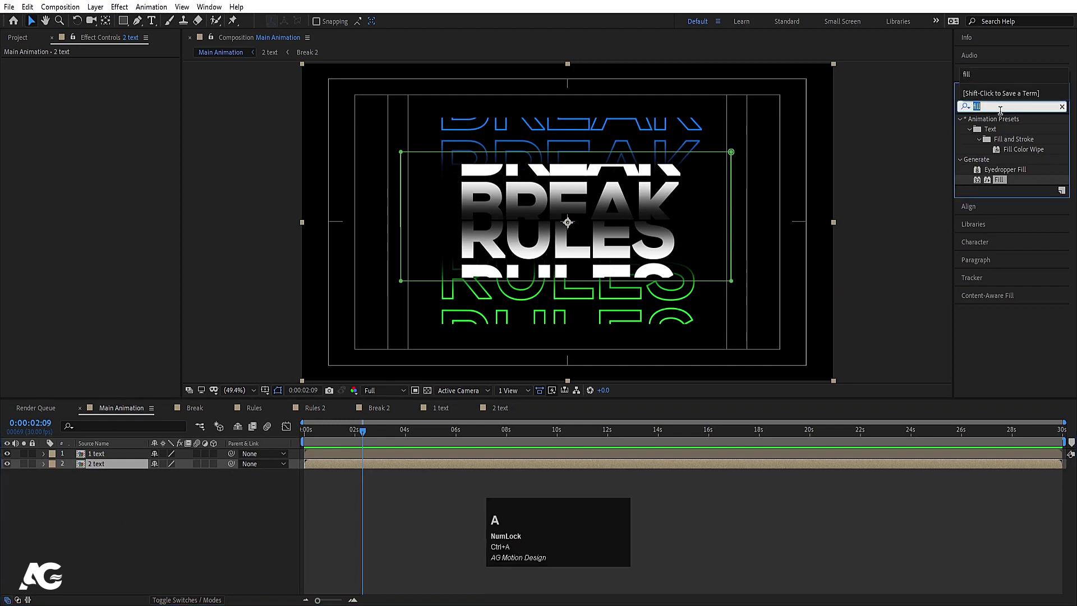
# Step: Apply a Glow effect with 100% threshold, radius 70, intensity 0.5 to the outline layer
pyautogui.write('glow')
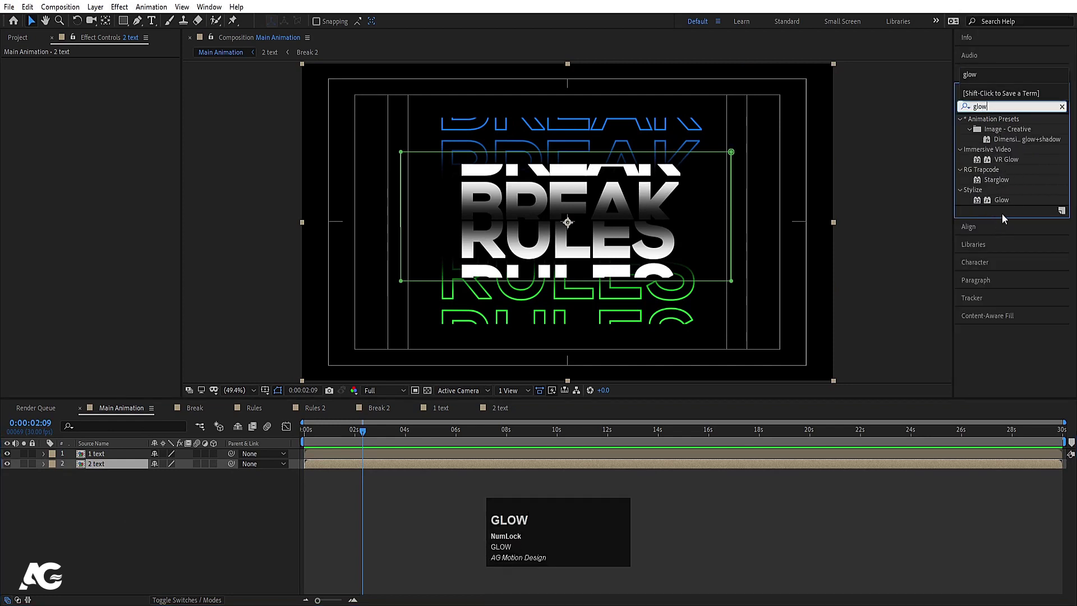
pyautogui.moveTo(1003, 205); pyautogui.dragTo(264, 435)
pyautogui.press('space')
pyautogui.click(156, 528)
# Step: Copy the same Glow onto the white 1 text layer and rewind to the animation start
pyautogui.press('ctrl+c')
pyautogui.click(100, 459)
pyautogui.press('ctrl+v')
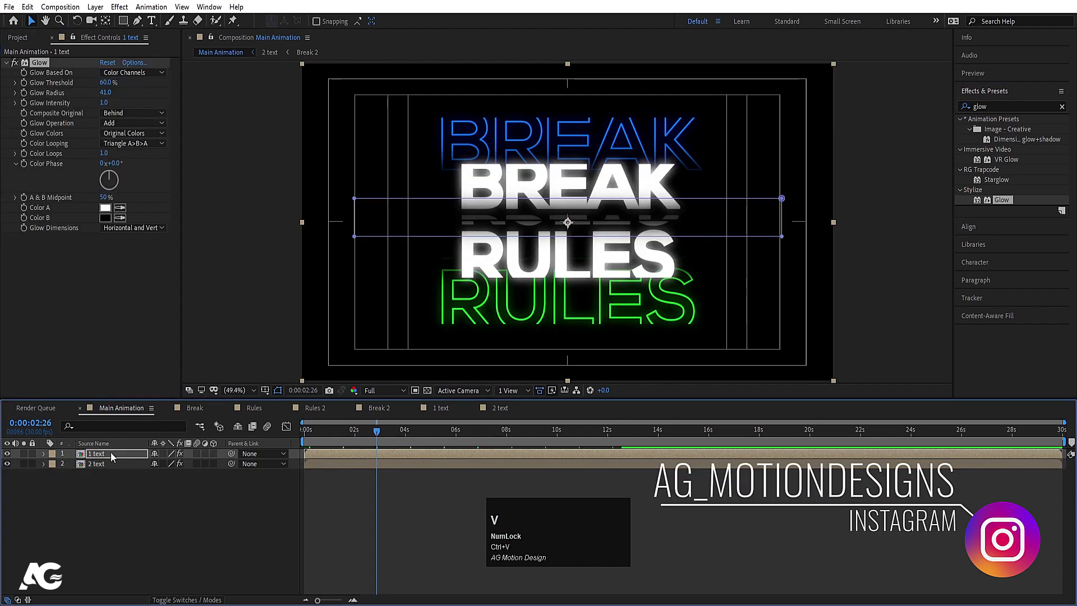
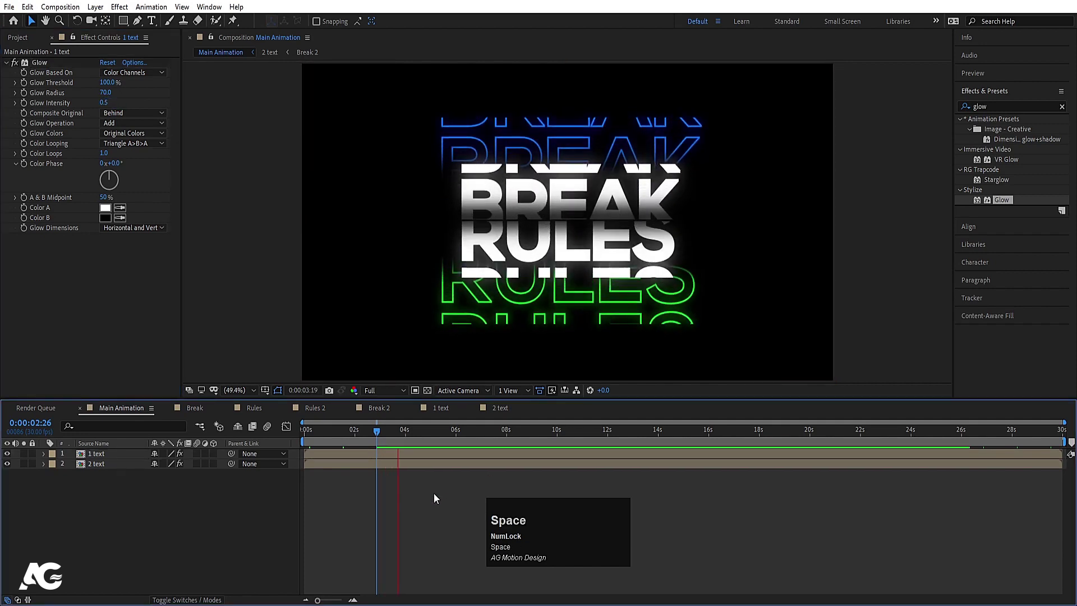
pyautogui.moveTo(344, 430); pyautogui.dragTo(127, 494)
# Step: Add an adjustment layer with a Transform effect skewing the design at -6, then select all layers
pyautogui.rightClick(128, 495)
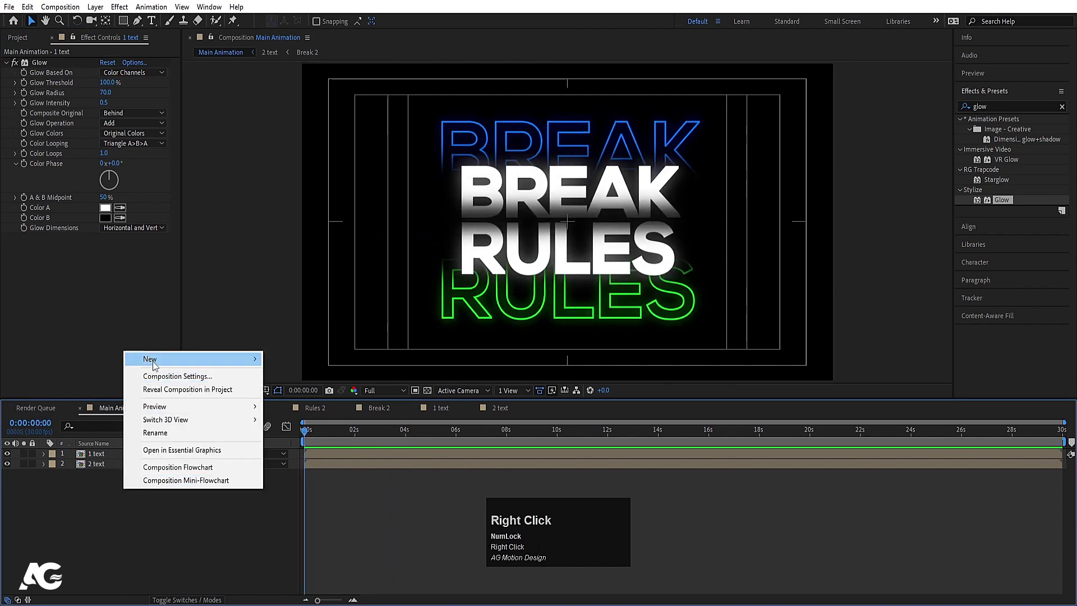
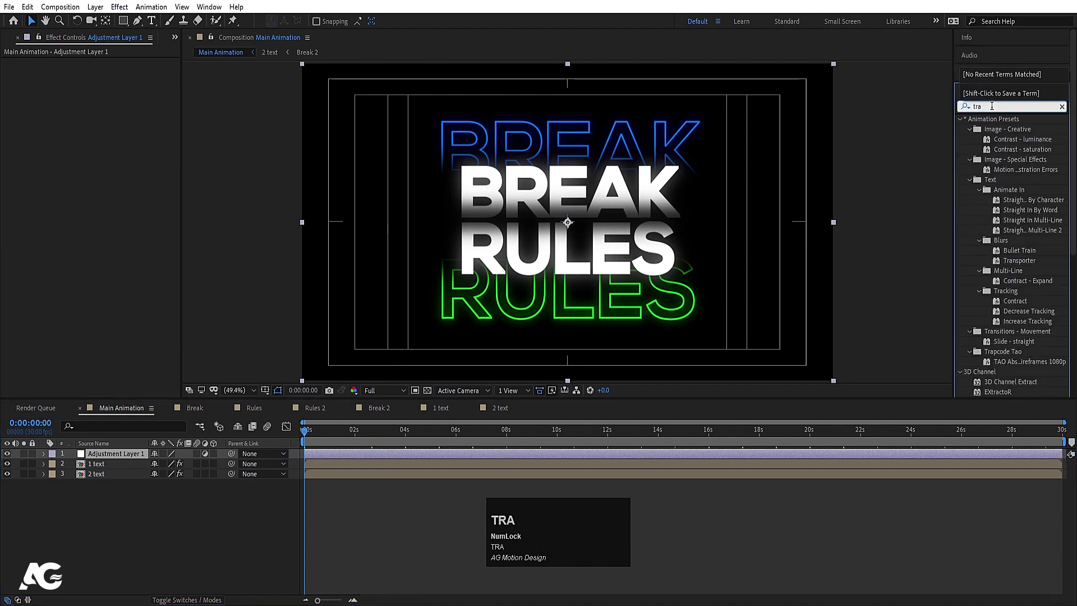
pyautogui.press('n')
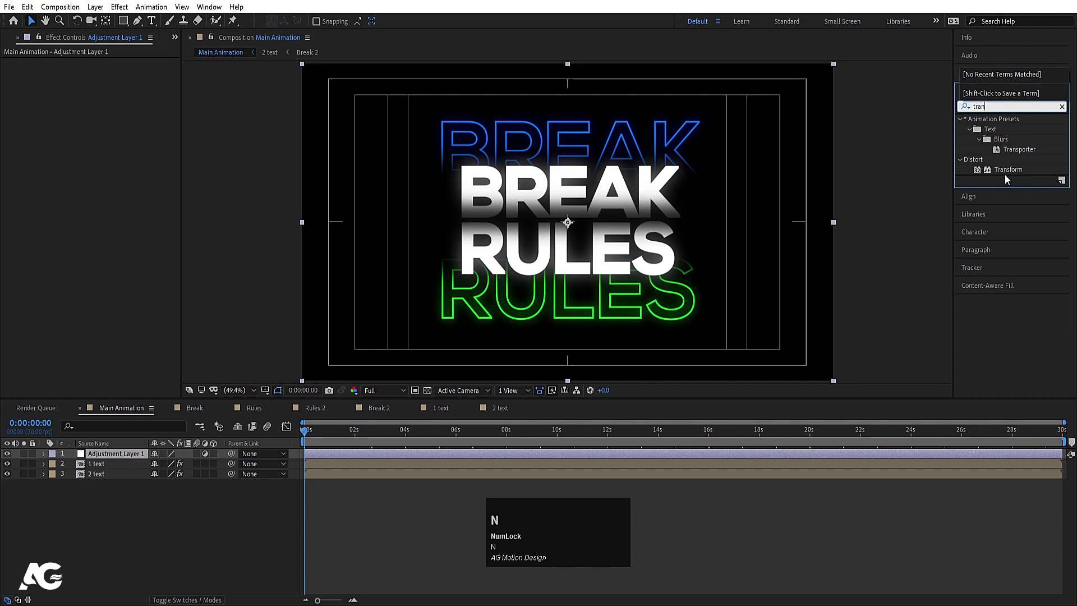
pyautogui.click(999, 173)
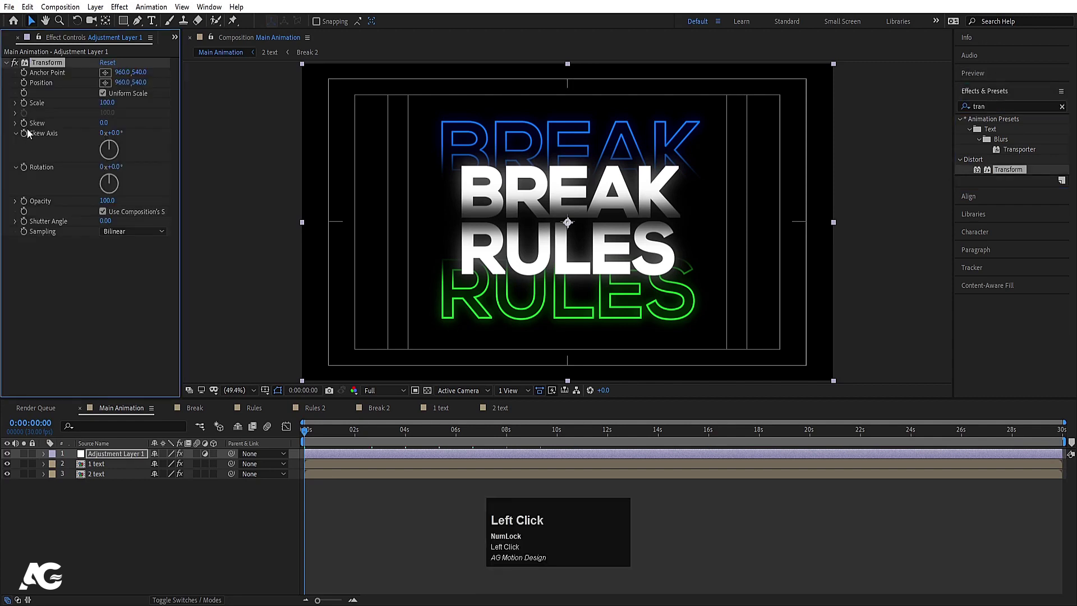
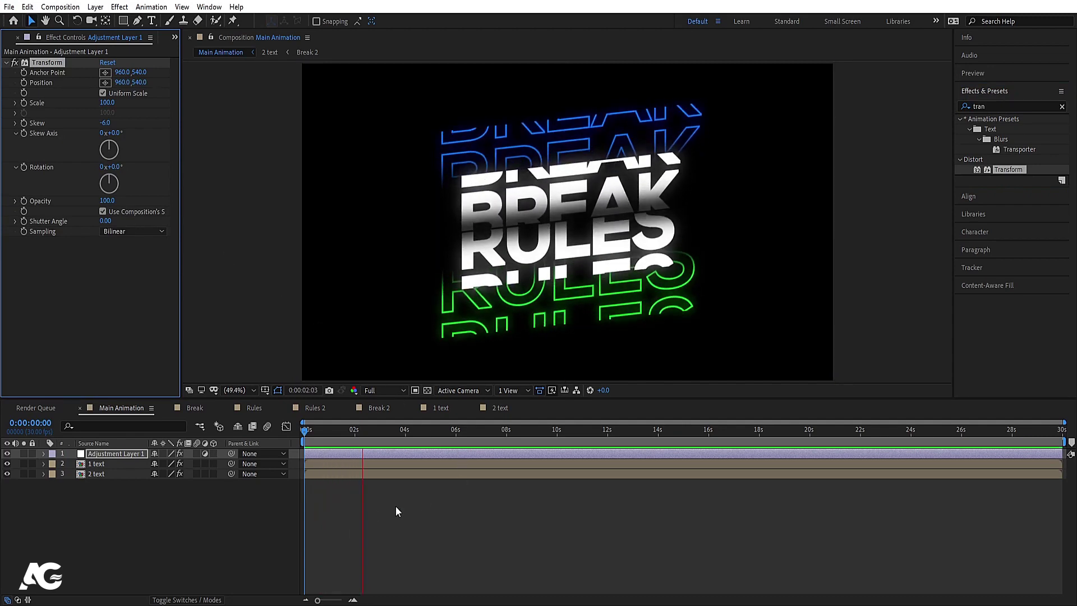
pyautogui.press('space')
pyautogui.click(129, 504)
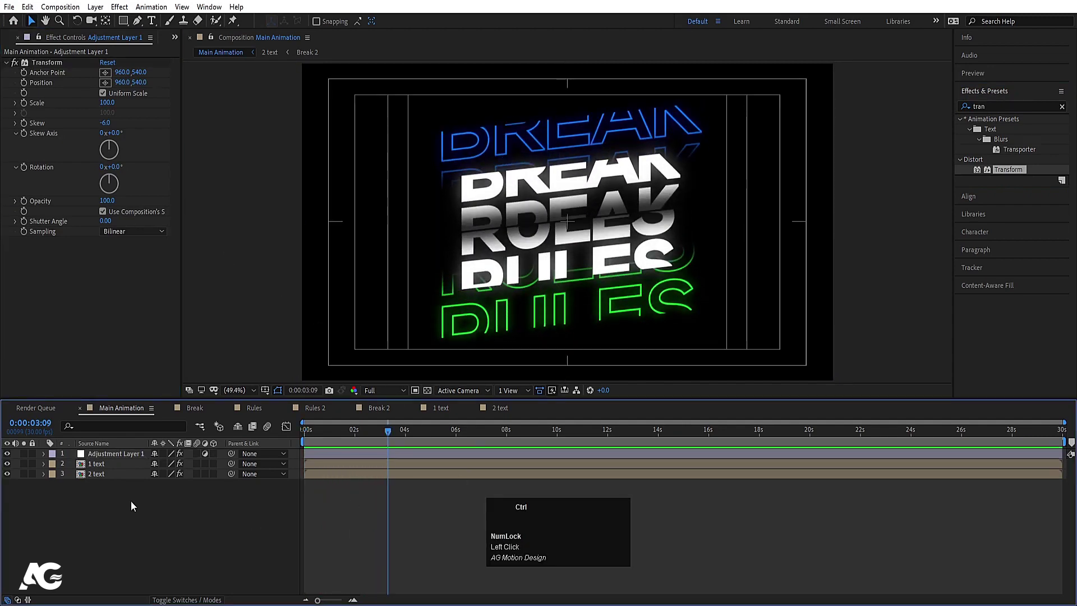
pyautogui.press('ctrl+a')
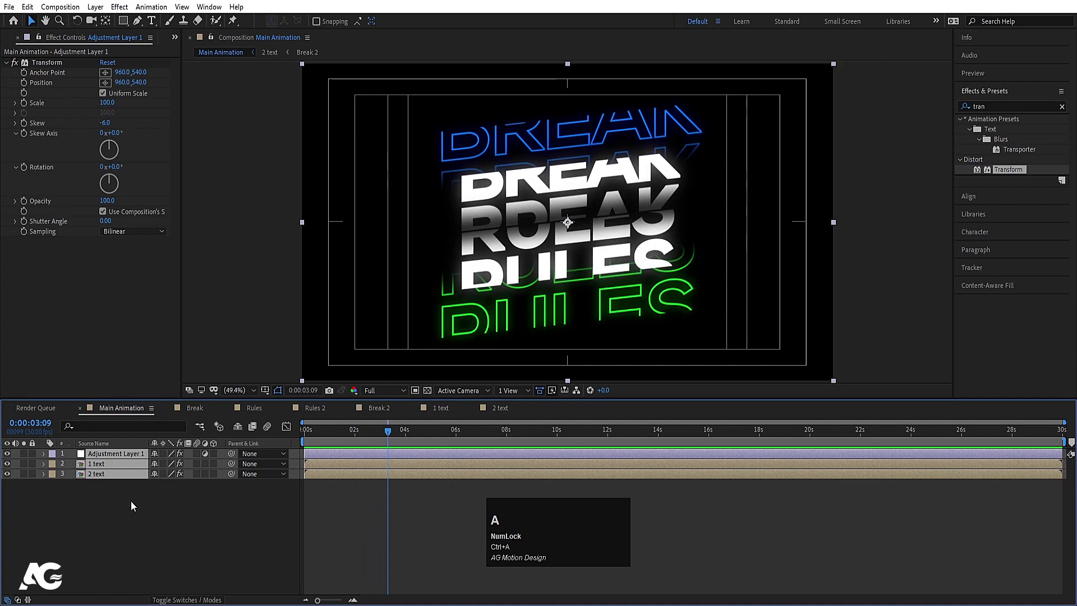
# Step: Pre-compose all layers as 'Text' and duplicate the Text layer
pyautogui.press('ctrl+shift+c')
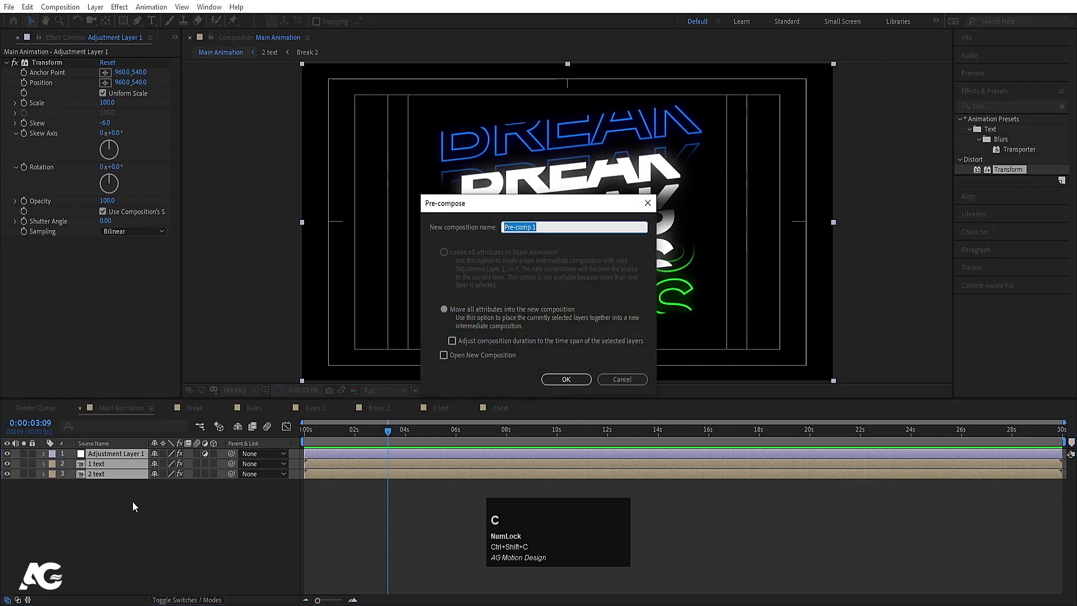
pyautogui.write('ext')
pyautogui.press('Return')
pyautogui.press('ctrl+d')
# Step: Scale the lower Text copy to about 212% at 10% opacity and play the finished loop
pyautogui.click(118, 468)
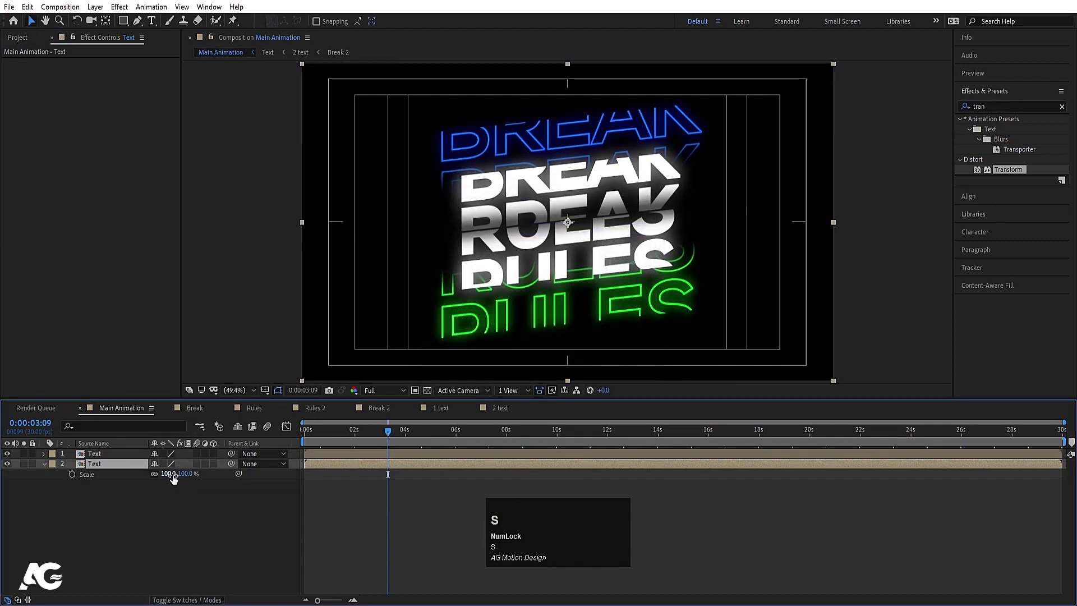
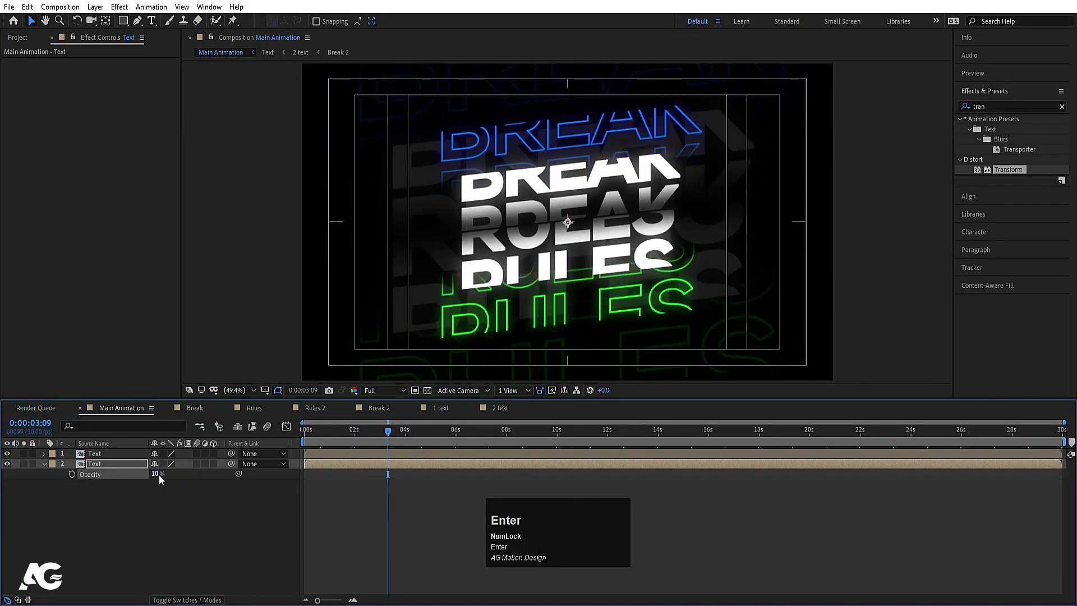
pyautogui.press('space')
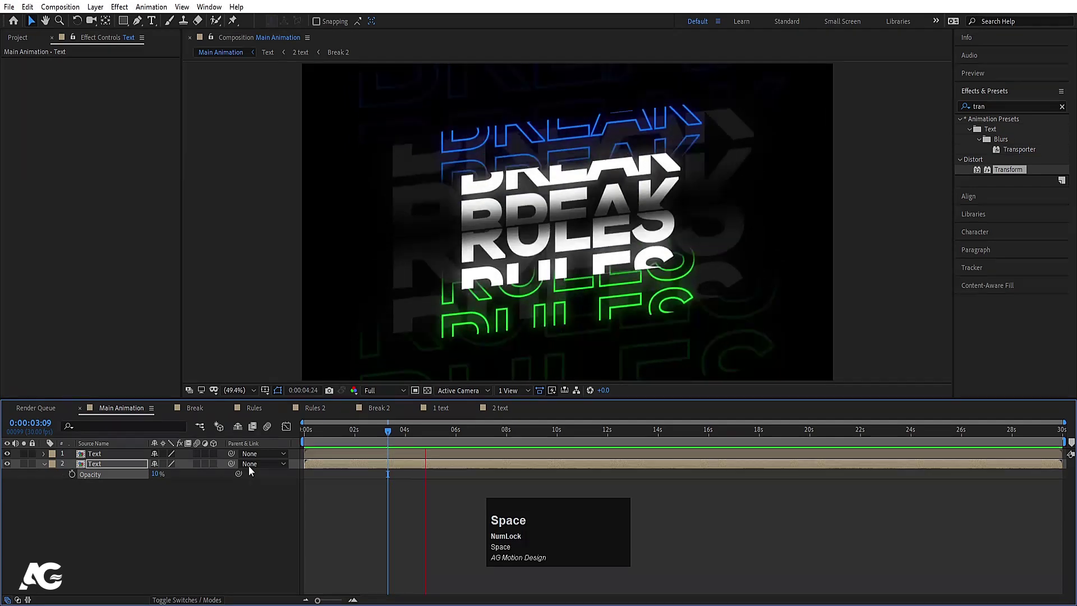
pyautogui.press('space')
pyautogui.click(367, 434)
pyautogui.press('space')
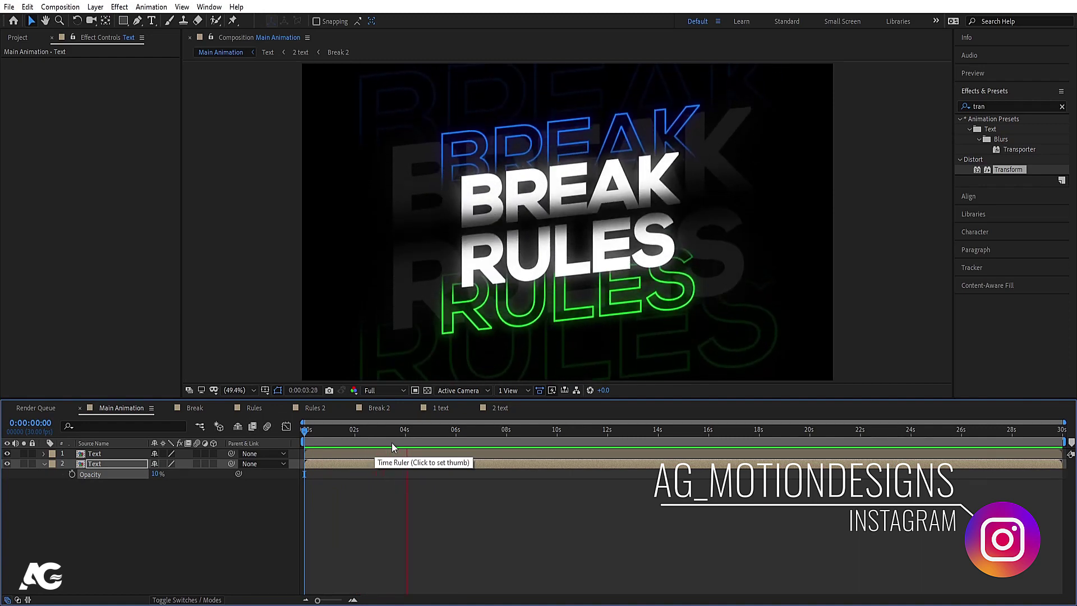
pyautogui.press('space')
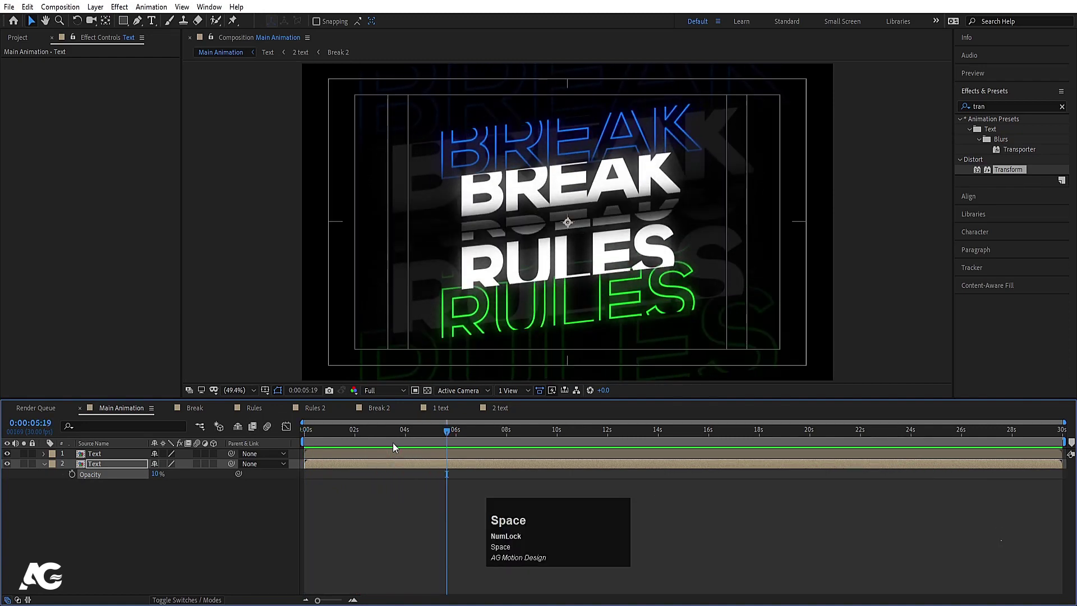
pyautogui.press('n')
pyautogui.press('space')
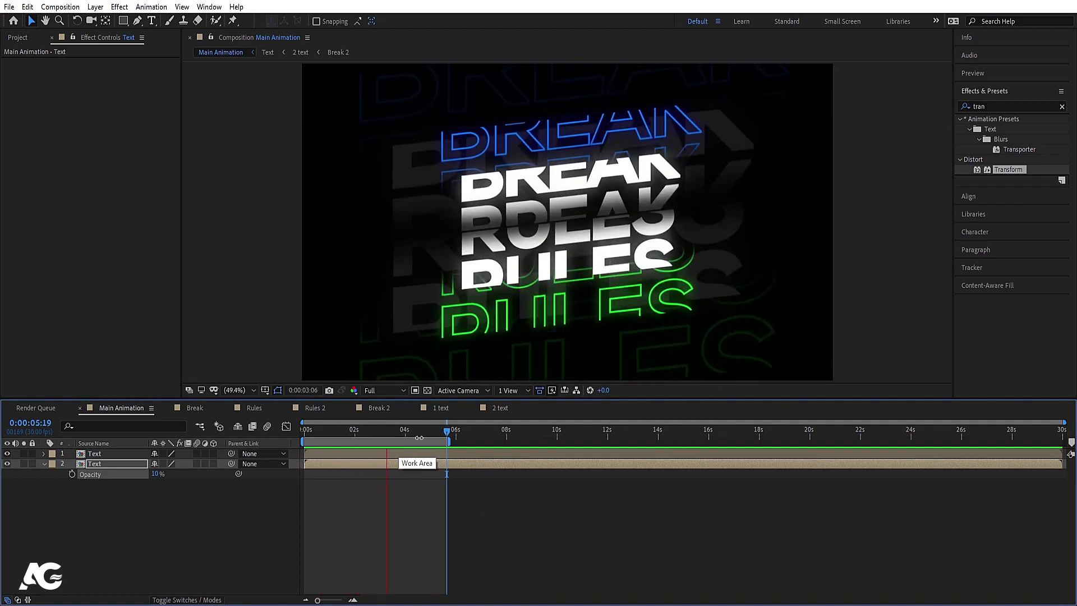
pyautogui.press('space')
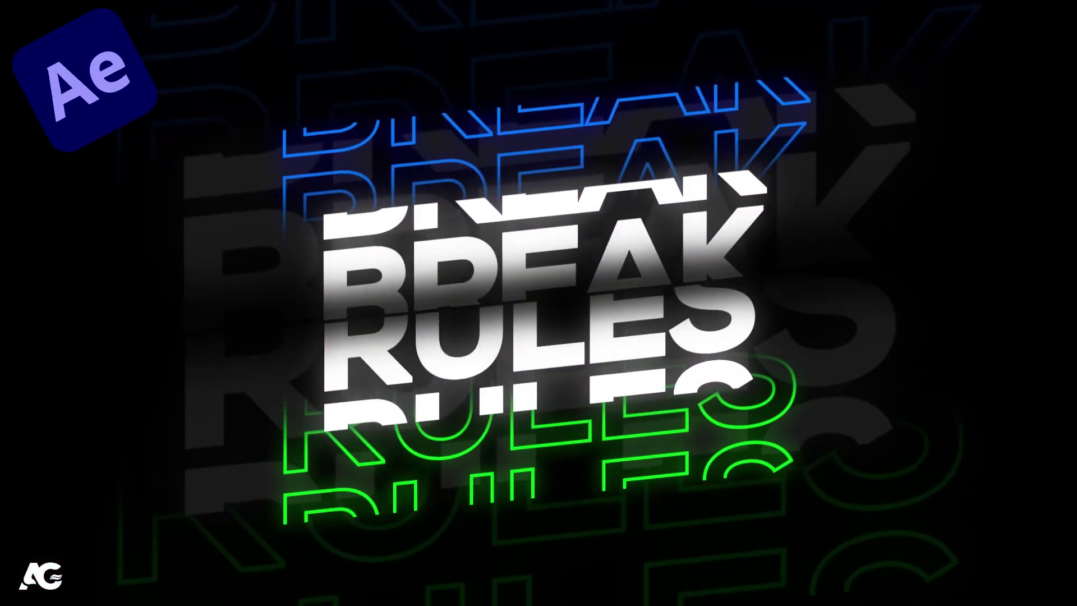